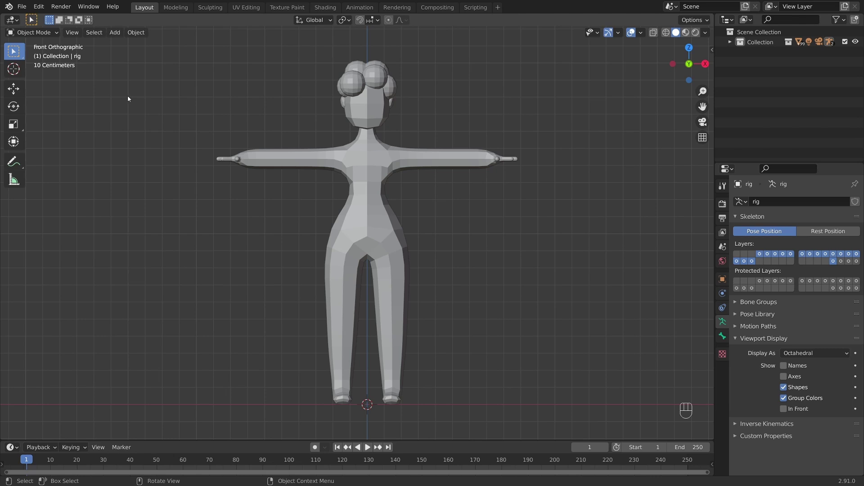
Step: Orbit around the T-pose character to view it in perspective
drag(144, 109, 155, 134)
drag(156, 133, 135, 125)
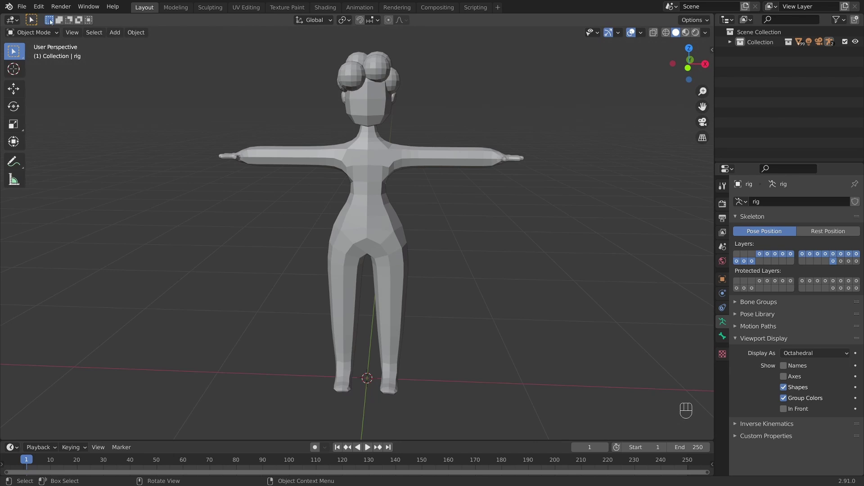
Step: Bring in the character scene and add a Human Meta-Rig armature over the body
drag(44, 11, 80, 152)
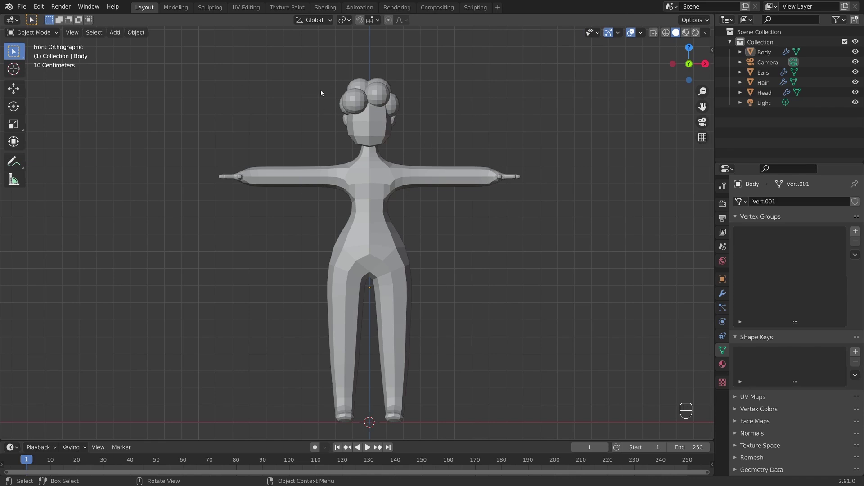
drag(115, 34, 225, 134)
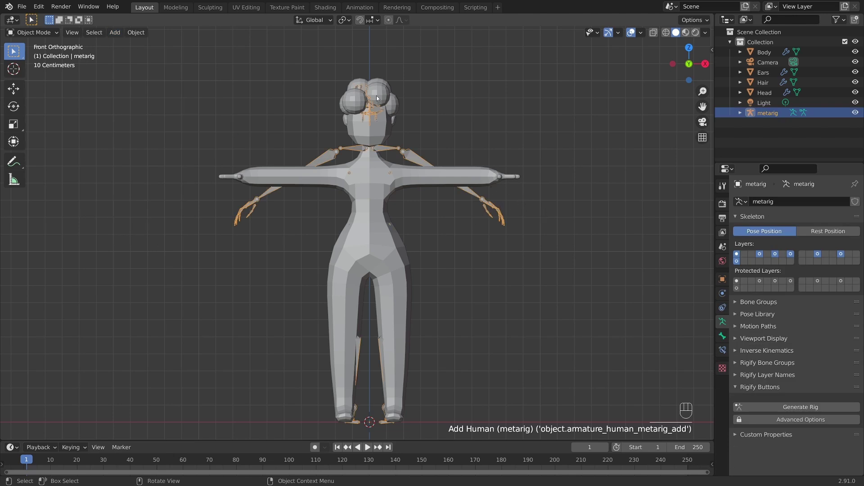
Step: Enable In Front on the metarig so its bones show through the body mesh
click(557, 237)
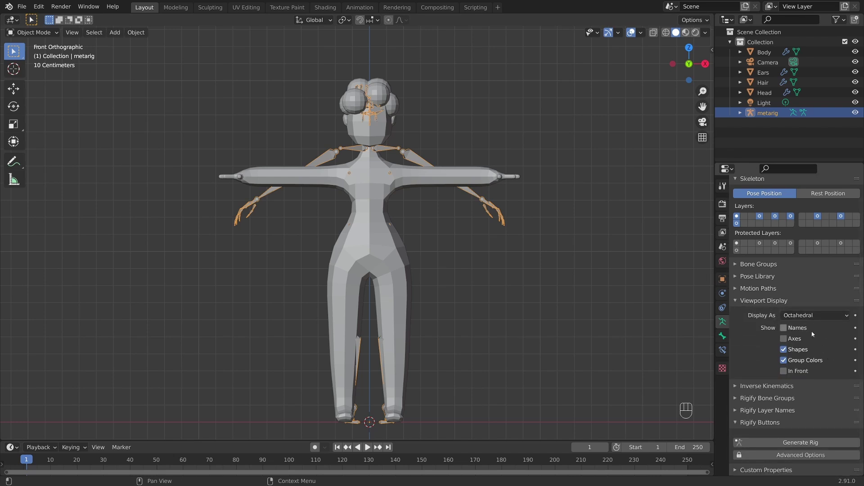
click(787, 387)
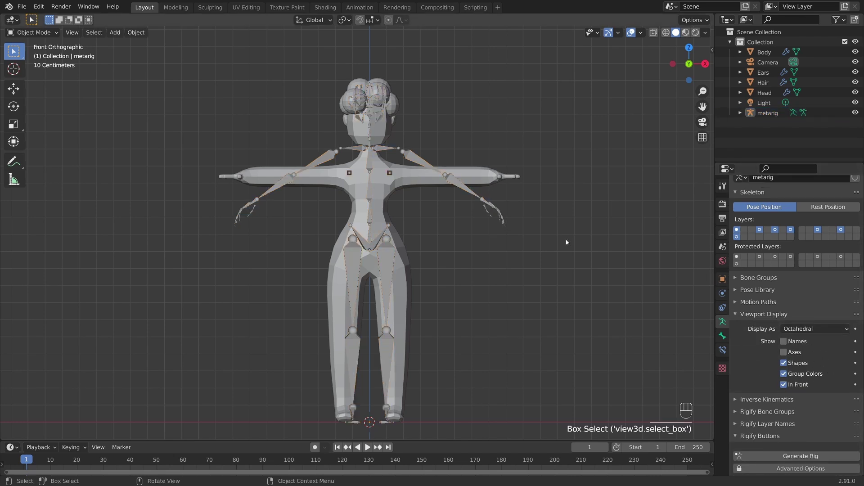
drag(560, 222, 595, 245)
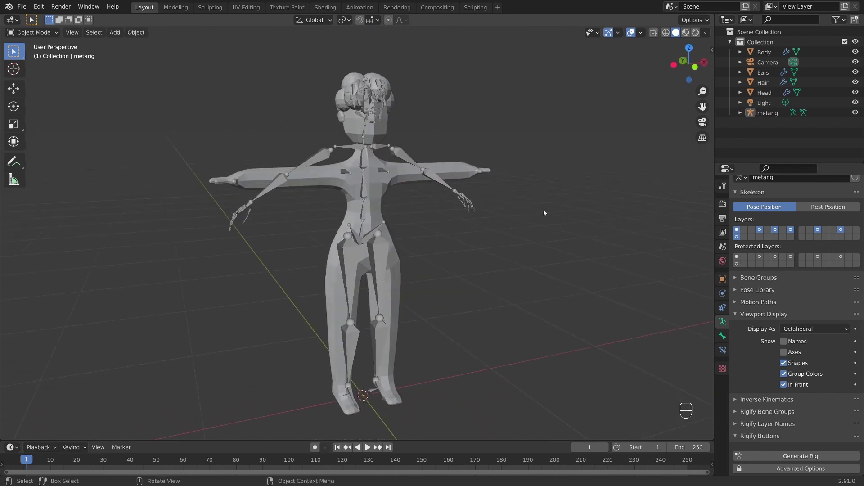
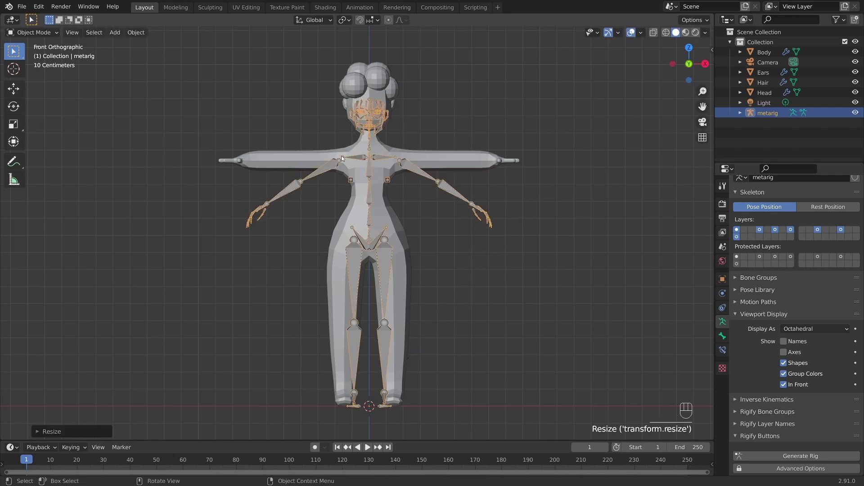
Step: Scale the metarig down so its skeleton sits inside the character's body
key(s)
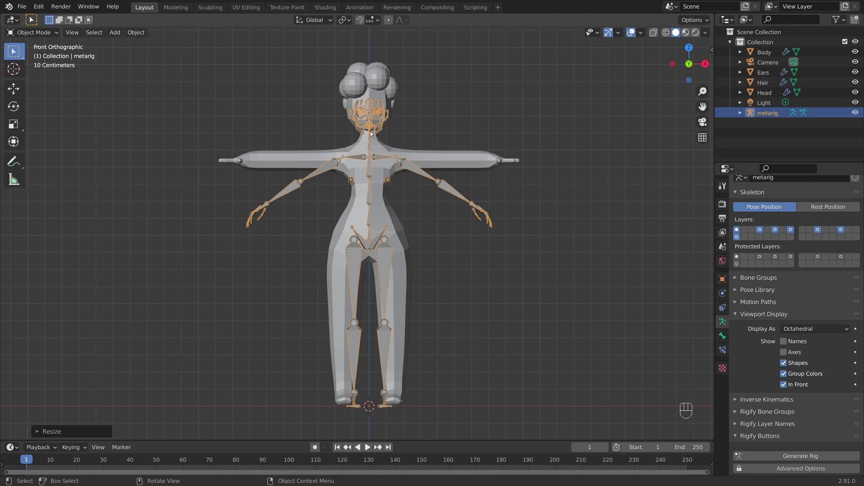
key(s)
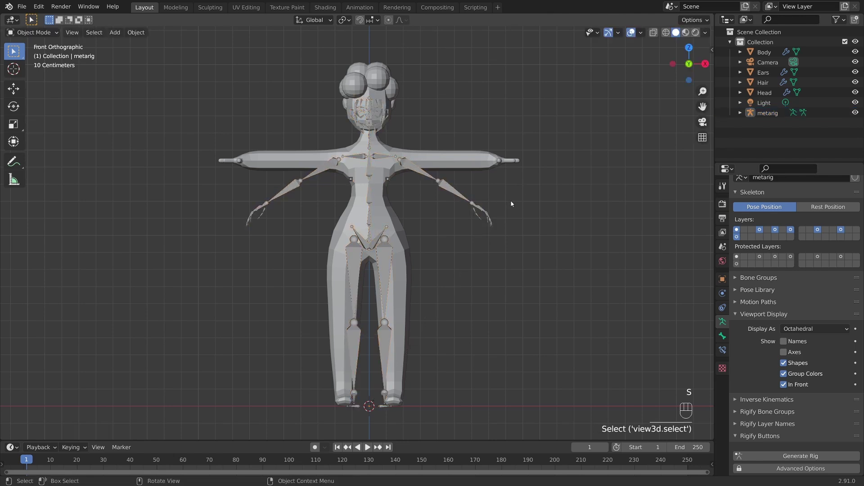
drag(475, 191, 464, 206)
drag(464, 205, 460, 206)
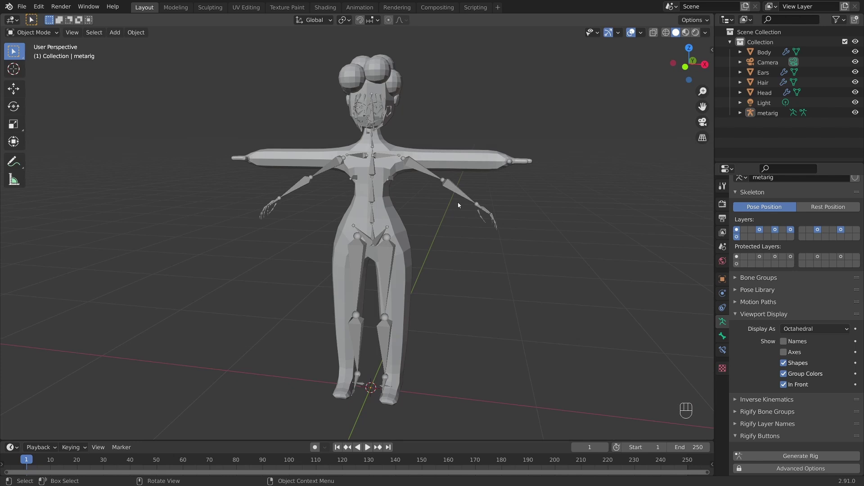
Step: Enable X-Axis Mirror in Edit Mode and delete the metarig's breast bones
drag(440, 204, 477, 205)
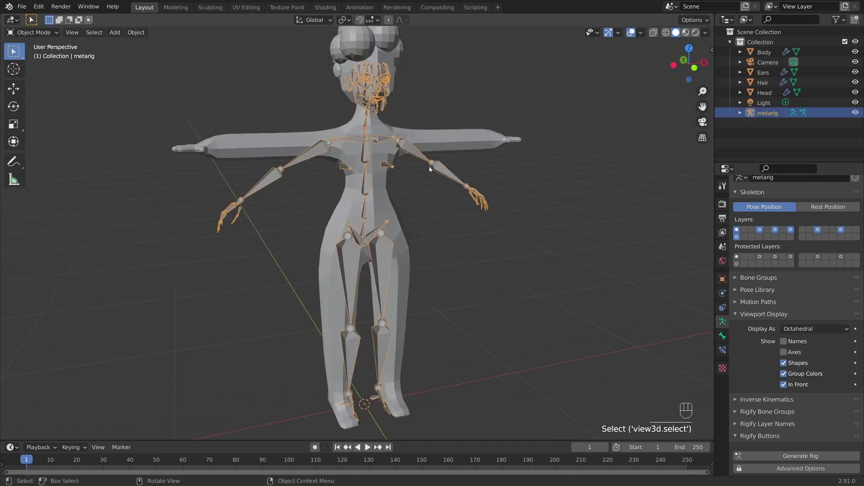
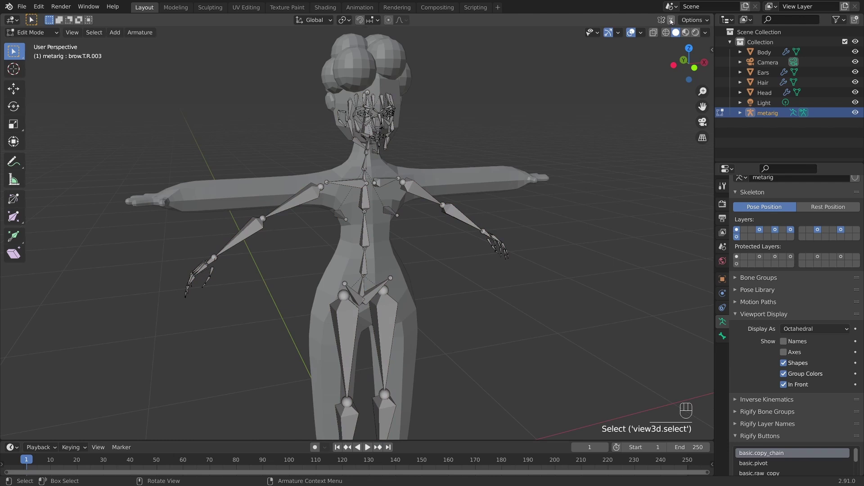
click(675, 22)
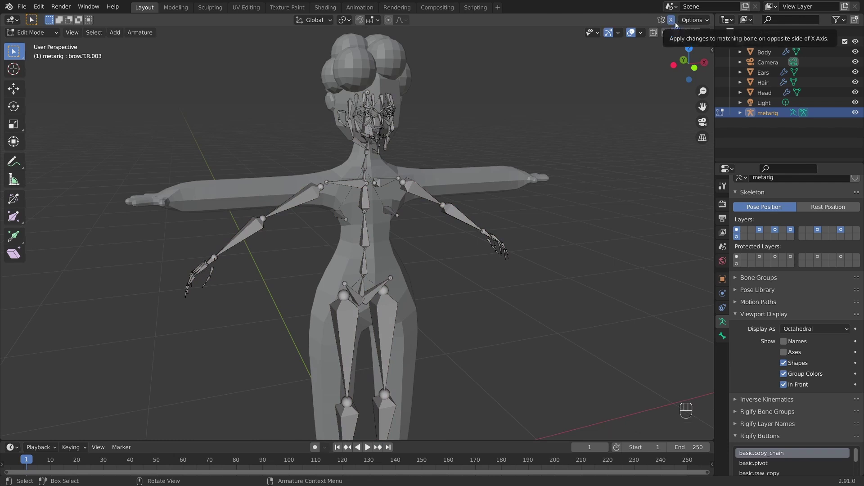
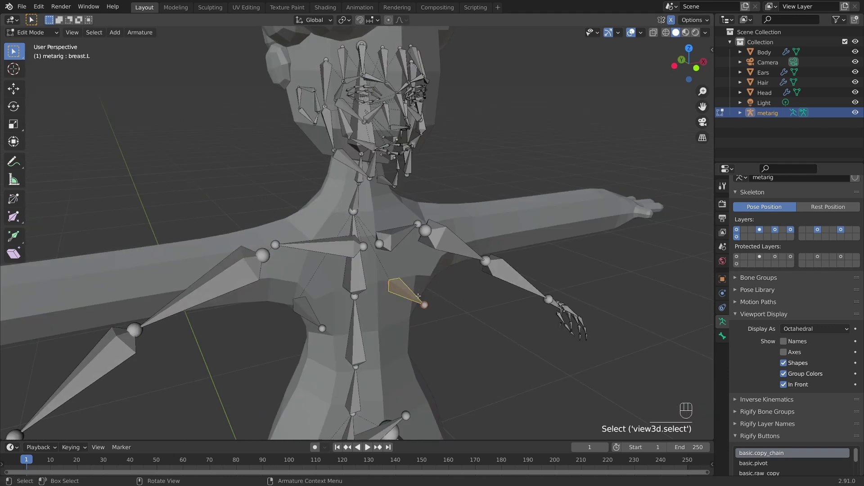
key(x)
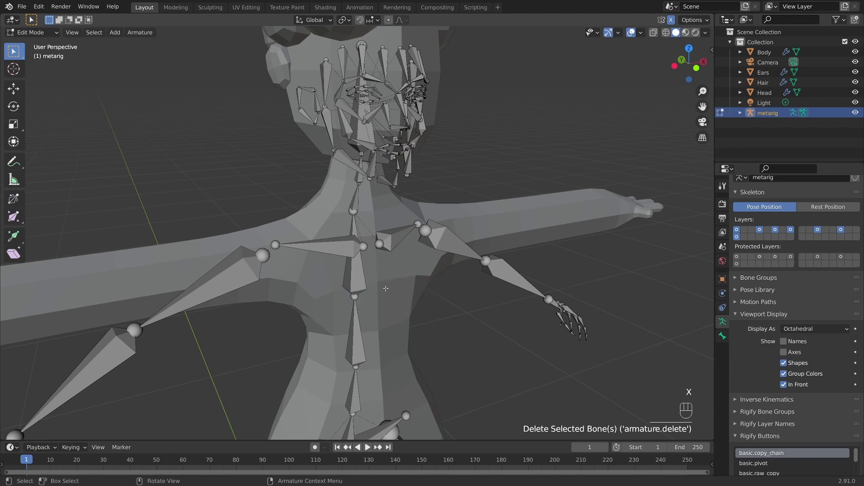
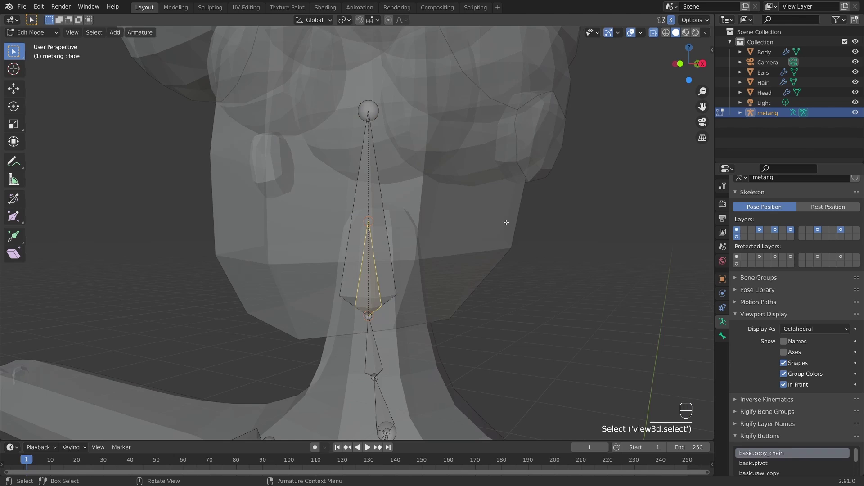
Step: Delete the face bones, leaving a plain head bone
key(x)
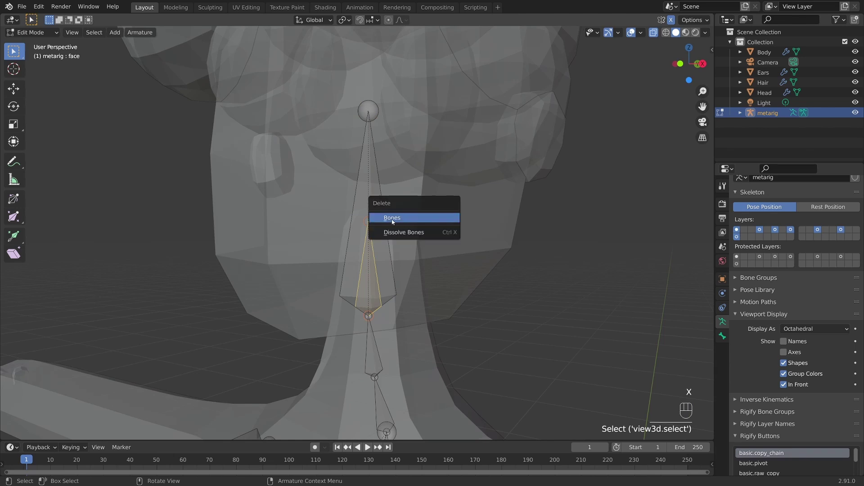
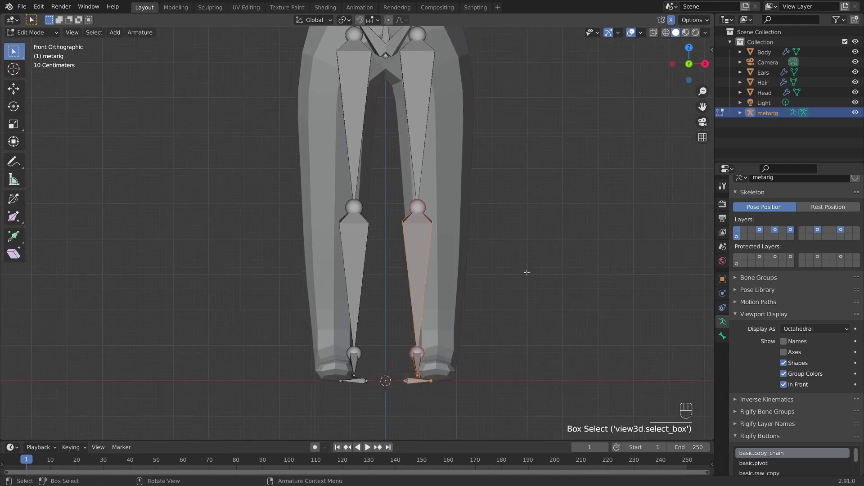
Step: Move the knee joint into the leg and the hip joint into the pelvis area
key(g)
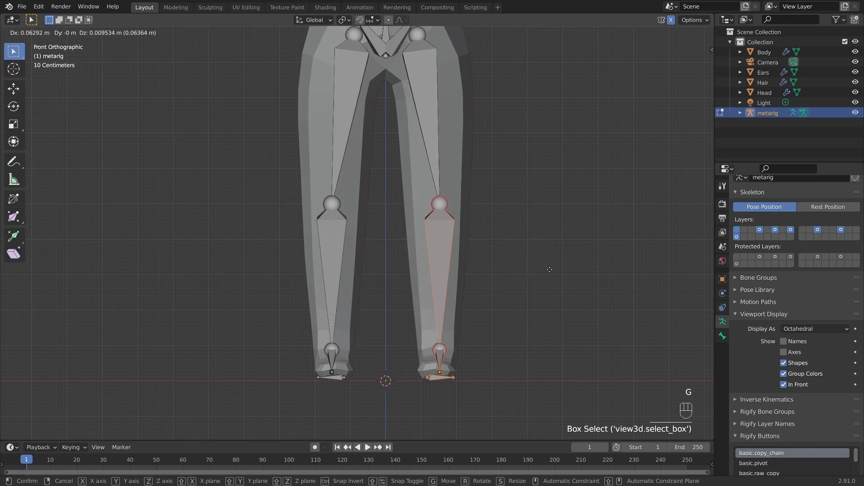
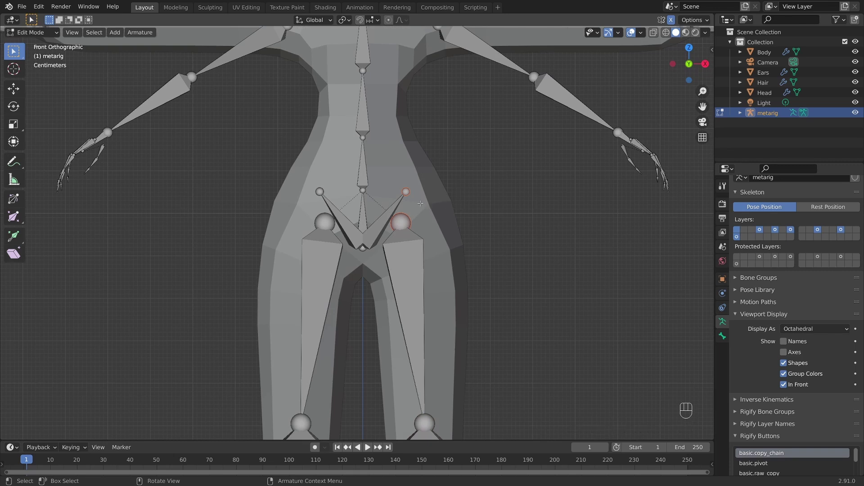
key(g)
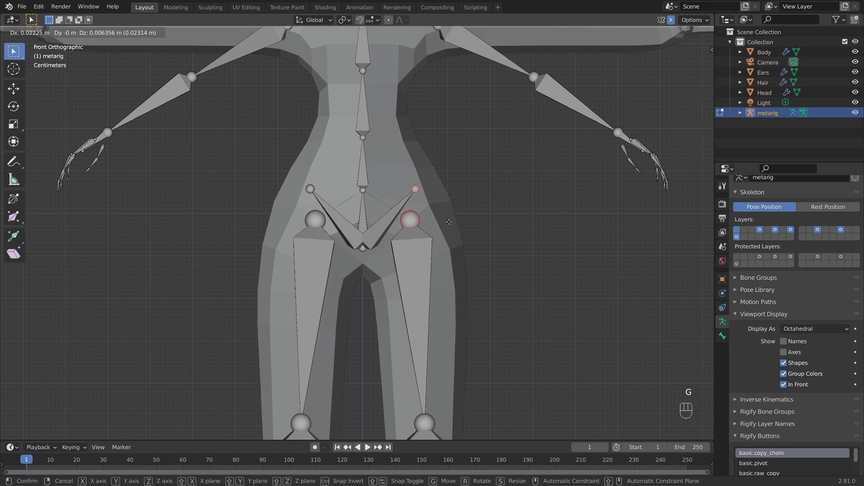
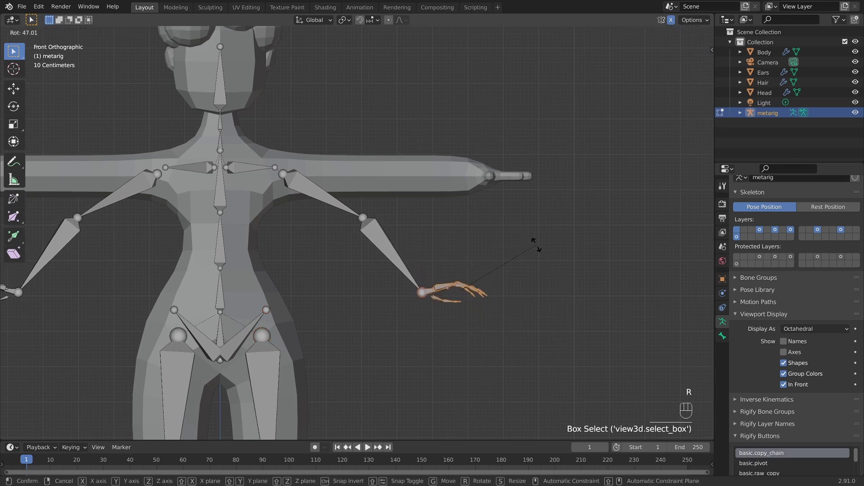
Step: Rotate and move the hand bones to the arm's tip and raise the elbow joint into the arm
key(g)
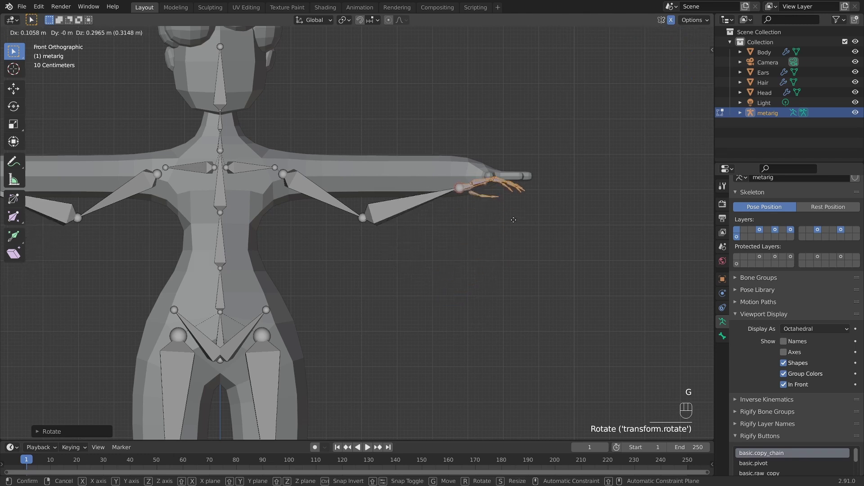
key(r)
key(g)
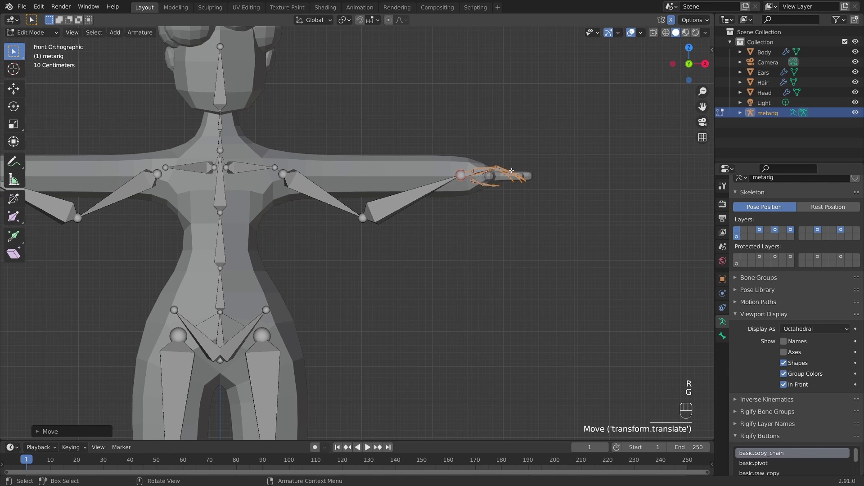
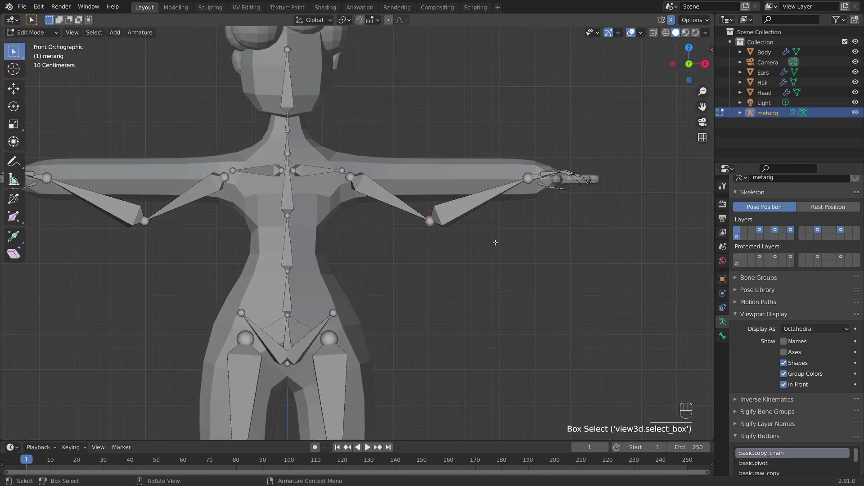
key(g)
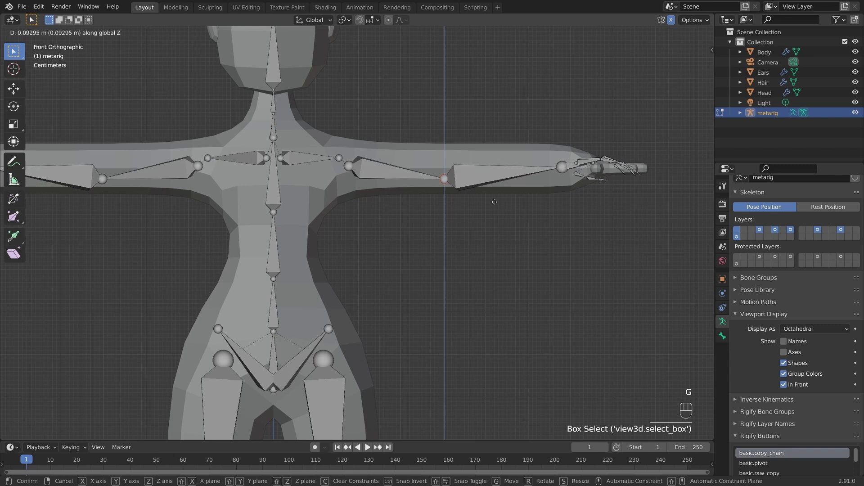
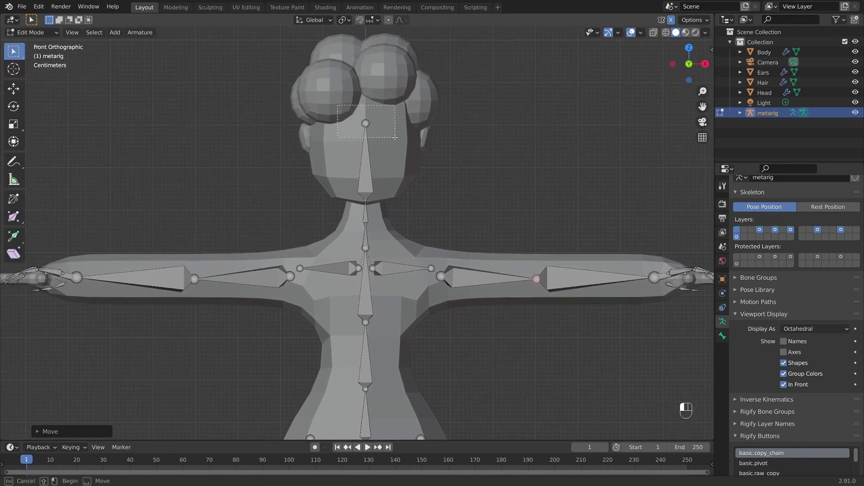
Step: Raise the head bone's tip up into the hair
key(g)
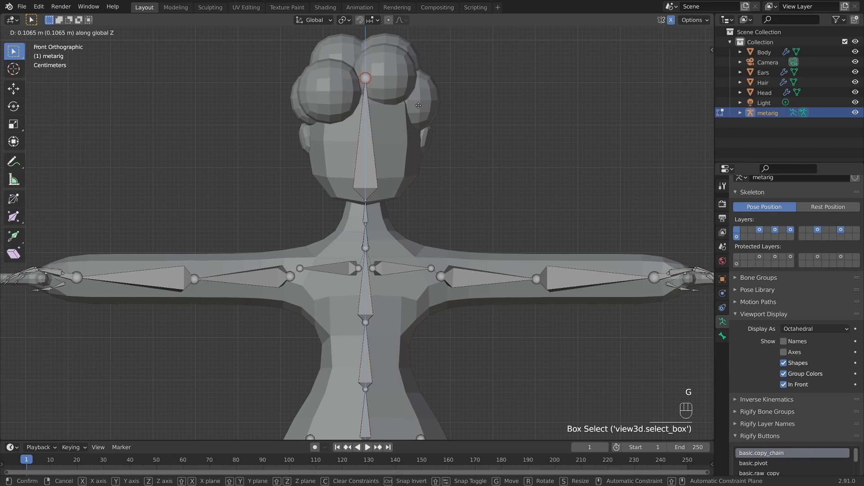
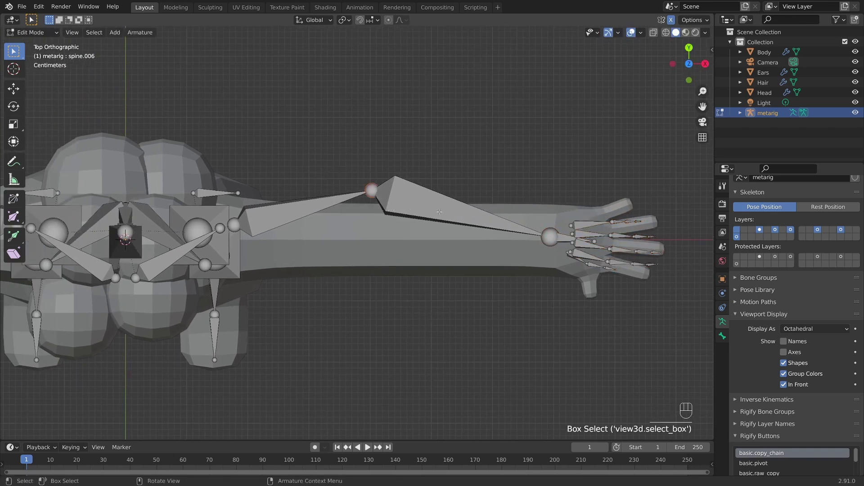
Step: Line up the elbow joint, then from top view shift the shoulder joint along Y into the arm
key(g)
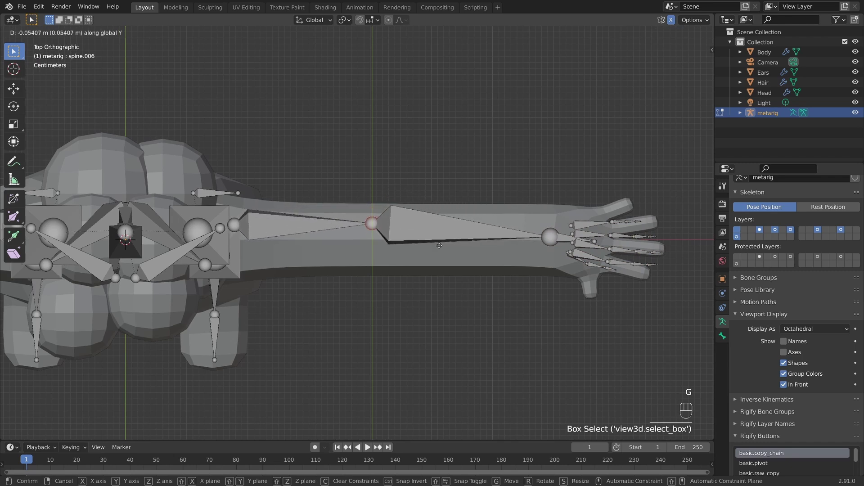
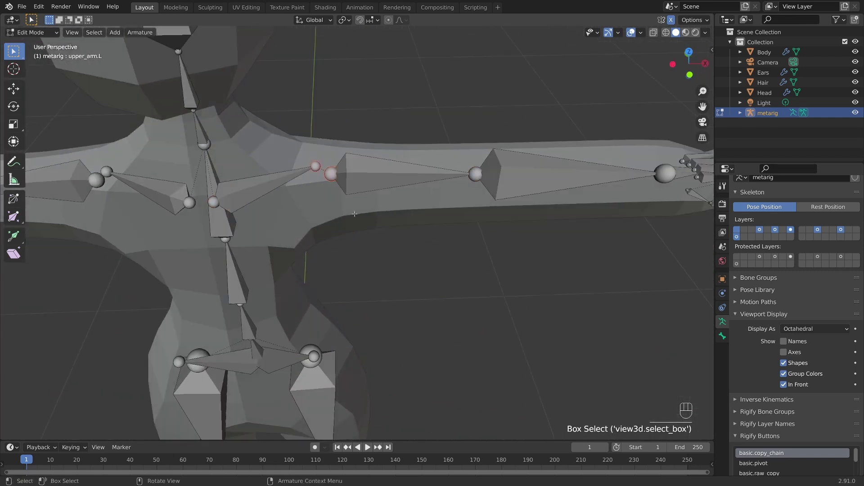
key(`)
key(g)
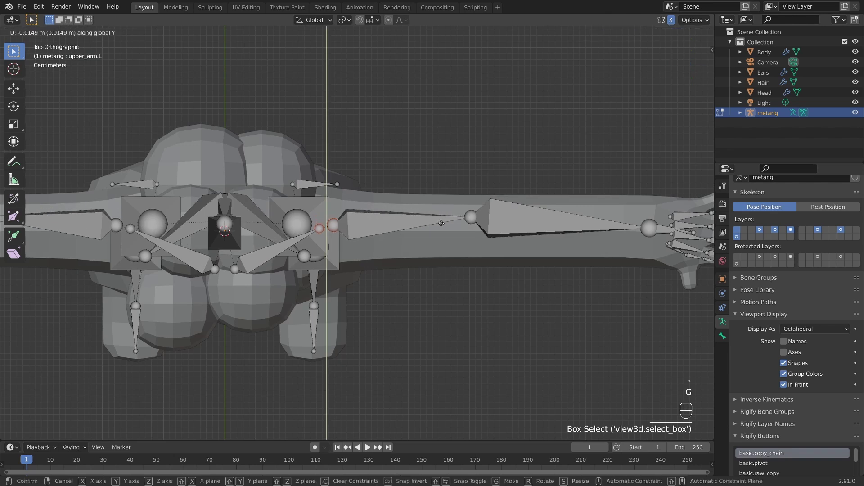
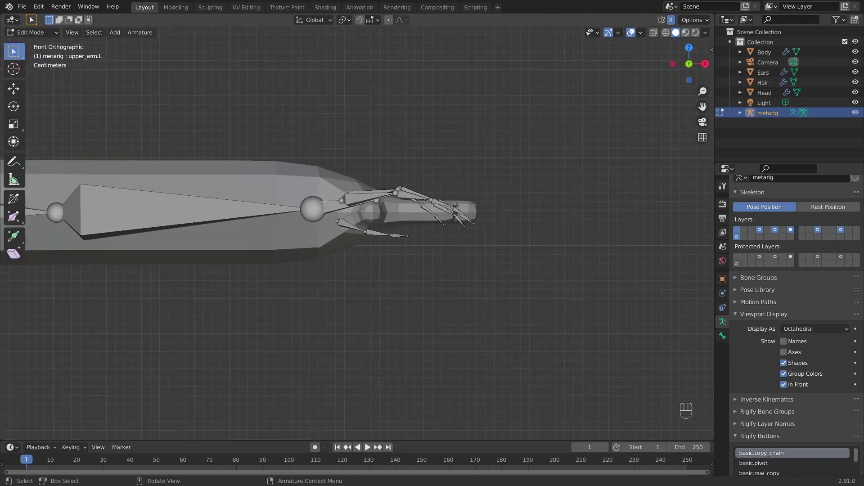
Step: Flatten the left-hand finger bones level along Z and lower them into the finger mesh
key(F1)
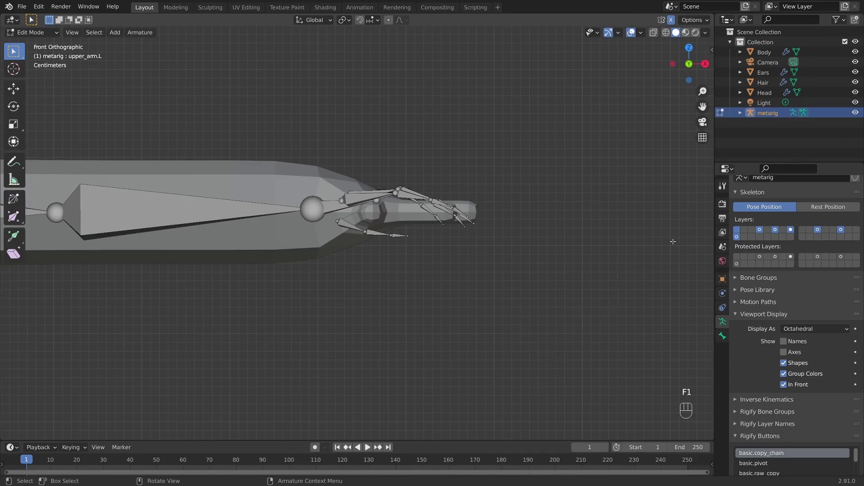
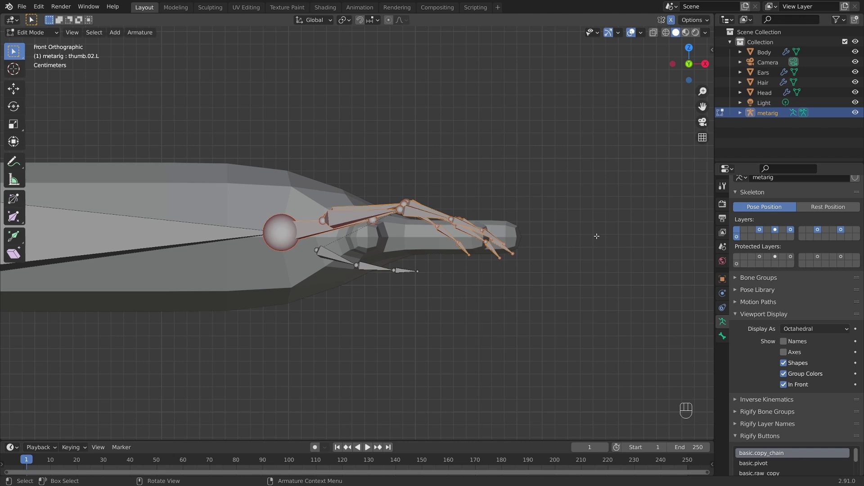
key(s)
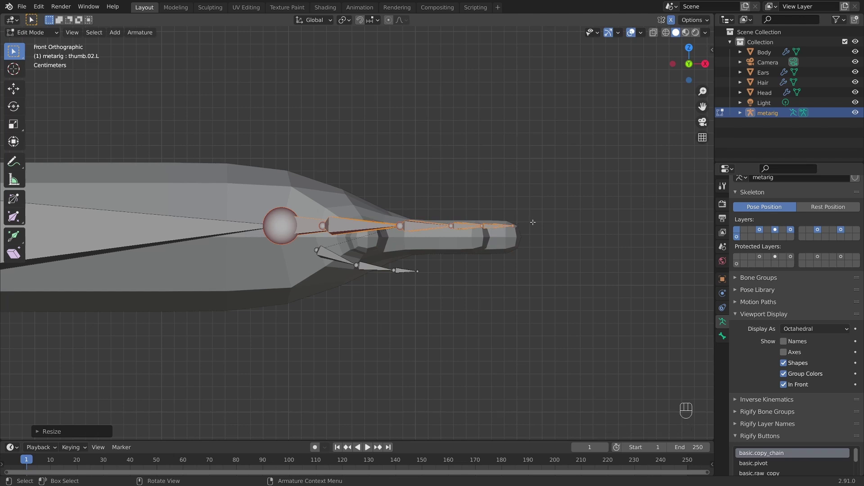
key(g)
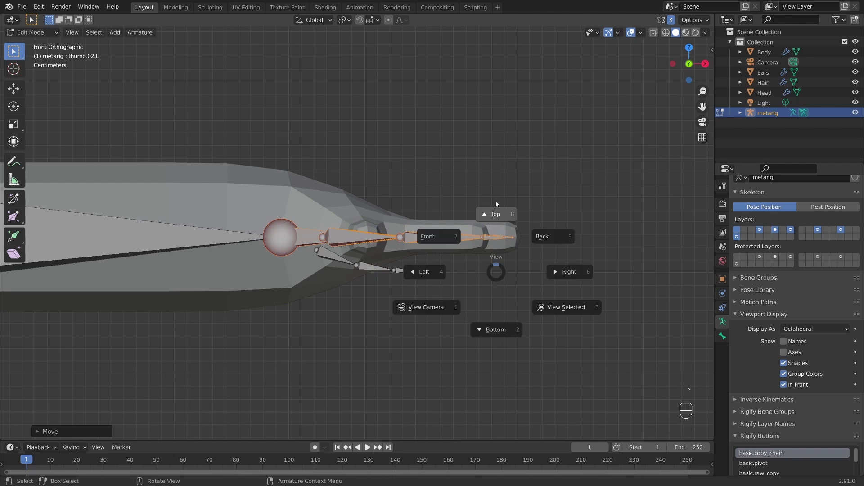
Step: From top view, stretch, rotate and move each finger chain along the centre of its finger
drag(473, 200, 482, 237)
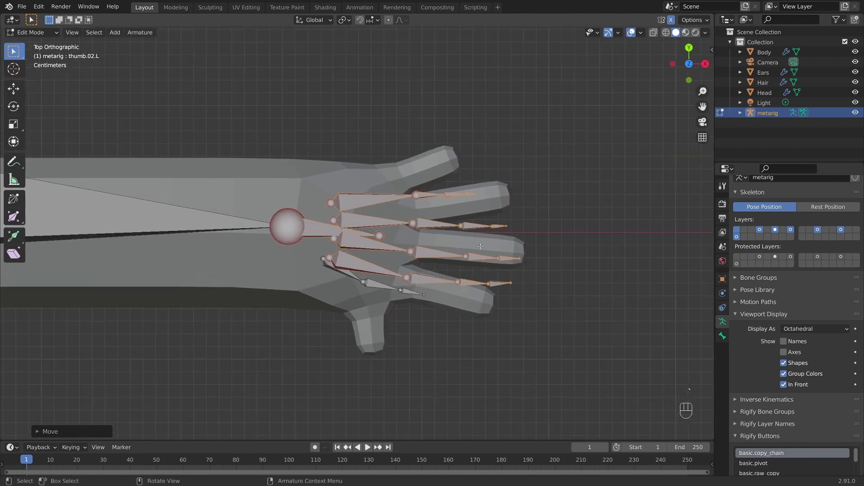
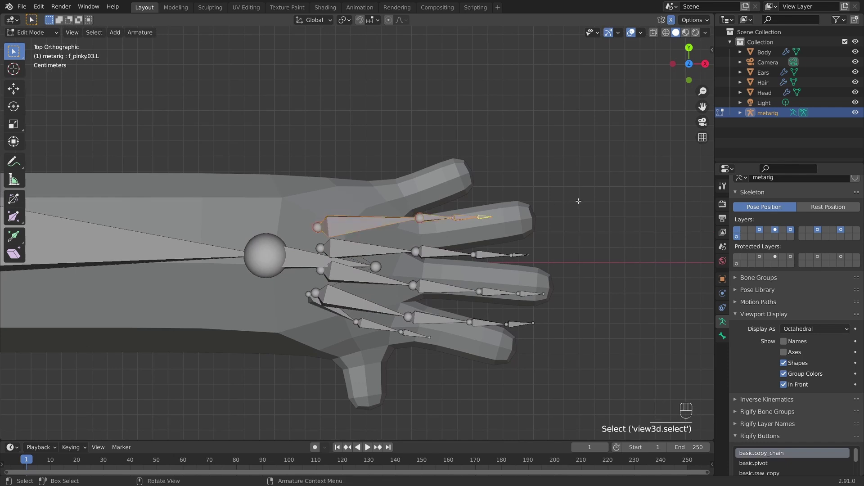
key(s)
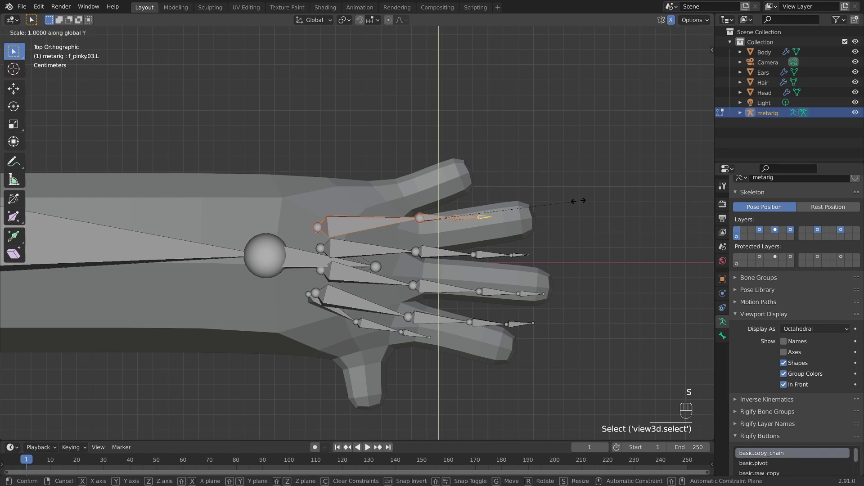
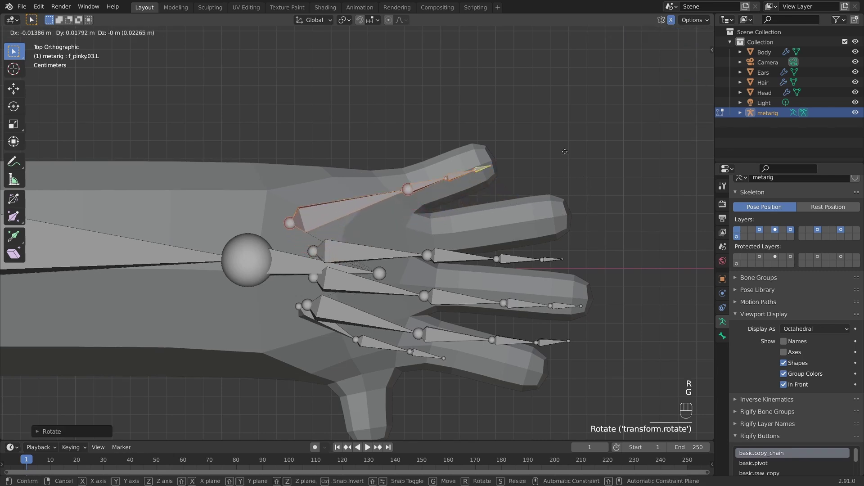
key(r)
key(g)
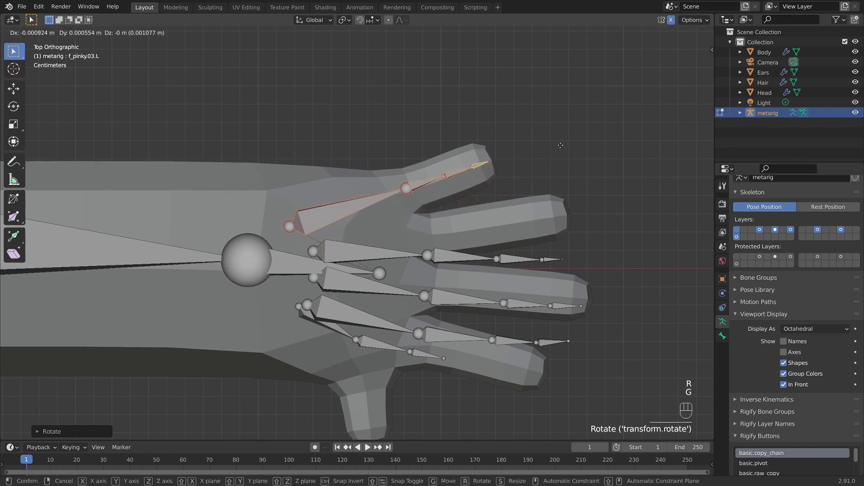
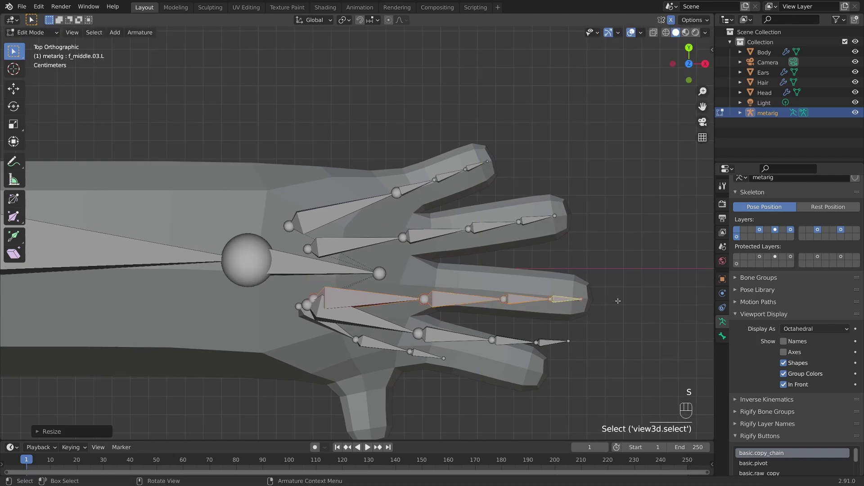
key(r)
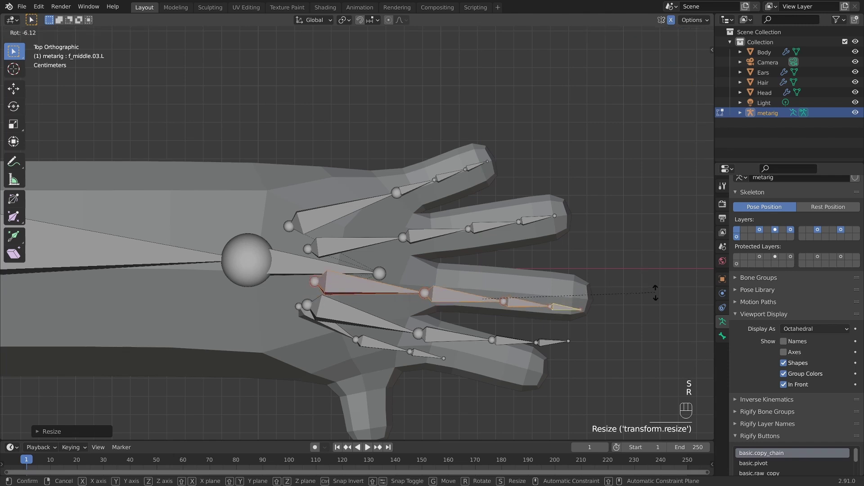
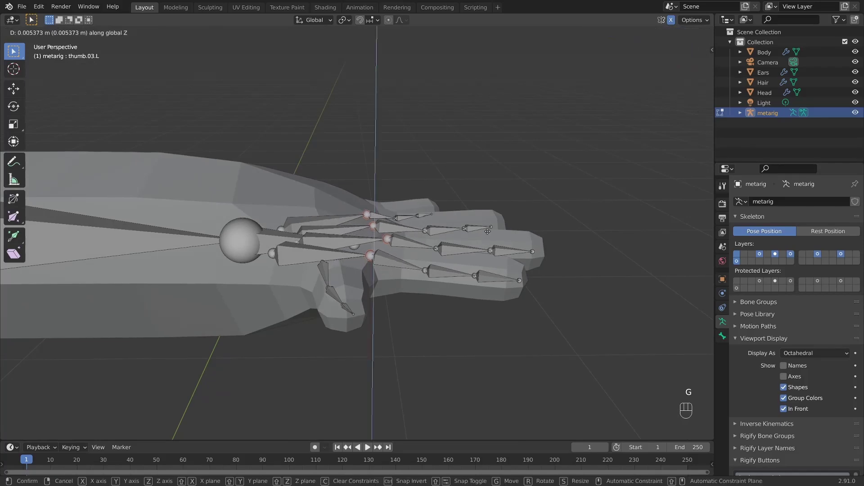
Step: Raise the knuckle joints along Z to the finger mesh height, checking from the front
key(`)
key(g)
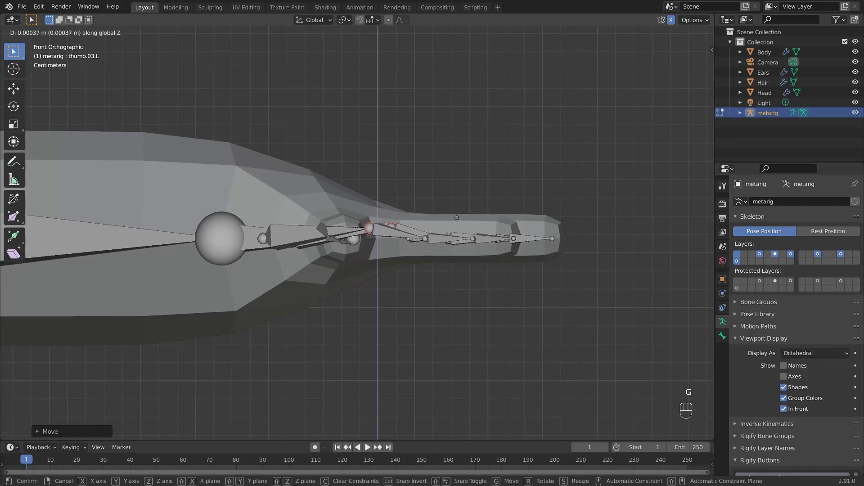
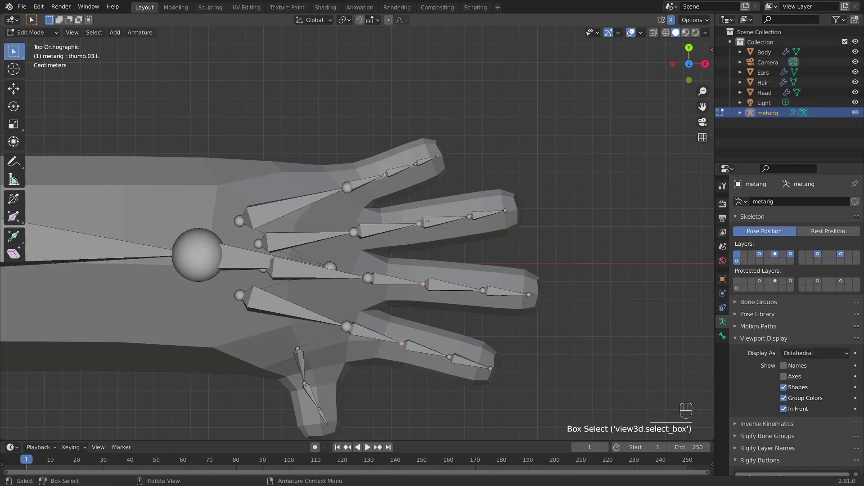
key(g)
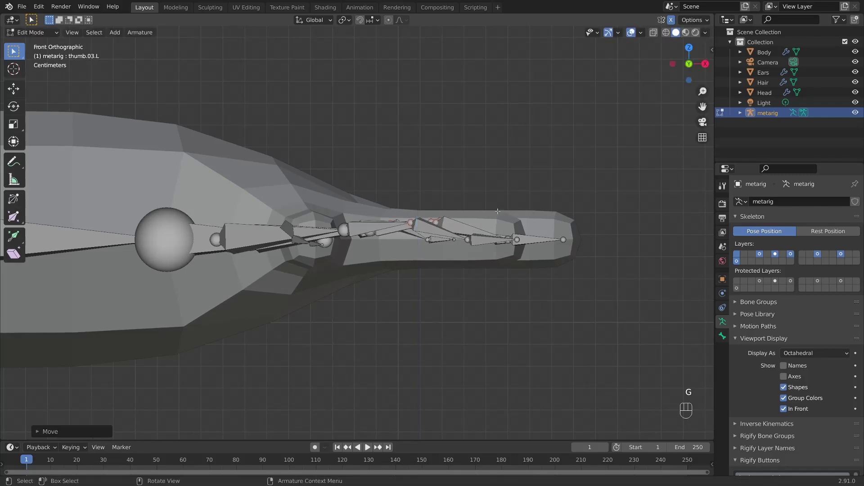
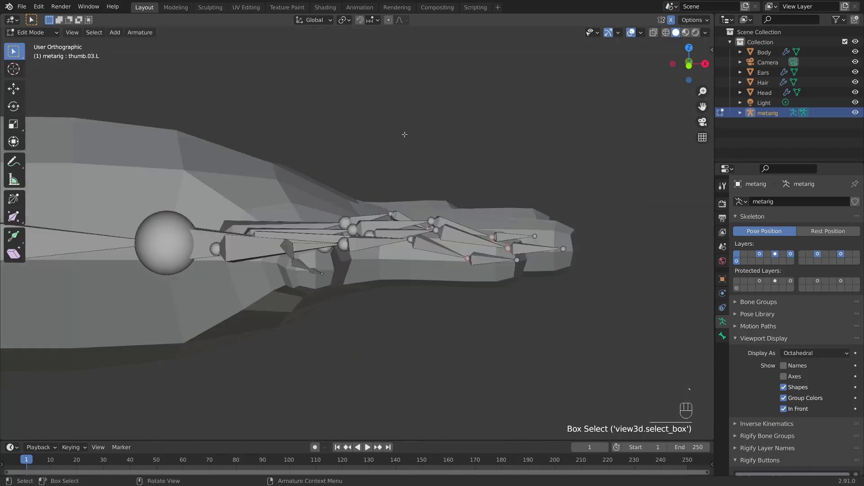
key(g)
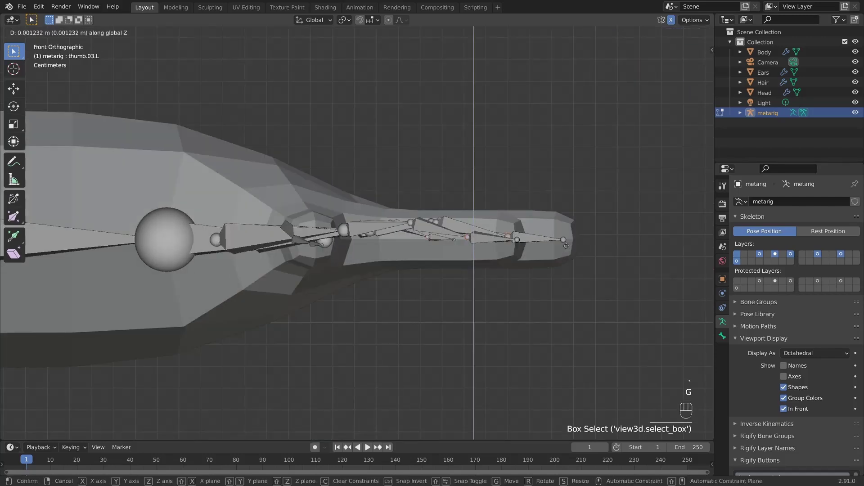
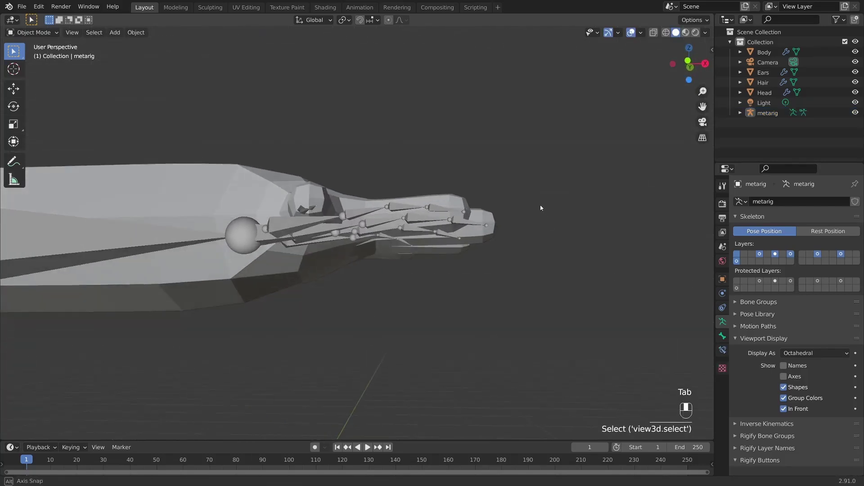
Step: Orbit and zoom out to frame the whole character, then snap to a straight front view
drag(493, 234, 437, 257)
drag(437, 257, 516, 263)
drag(371, 246, 417, 259)
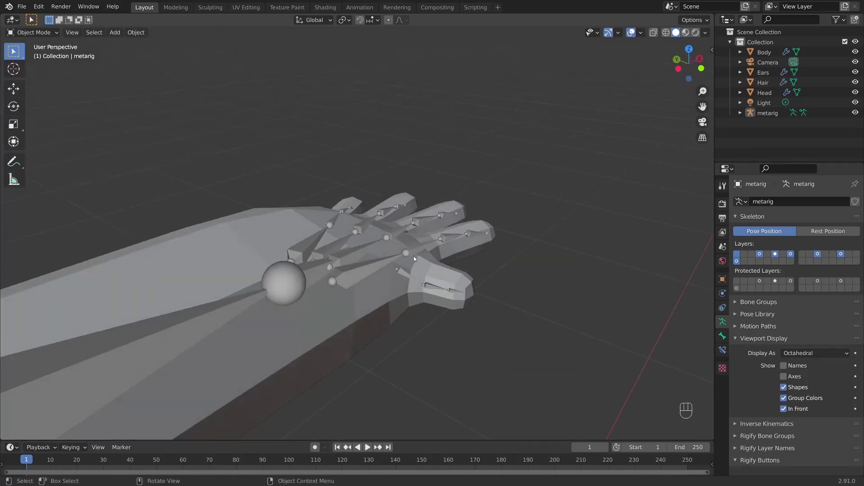
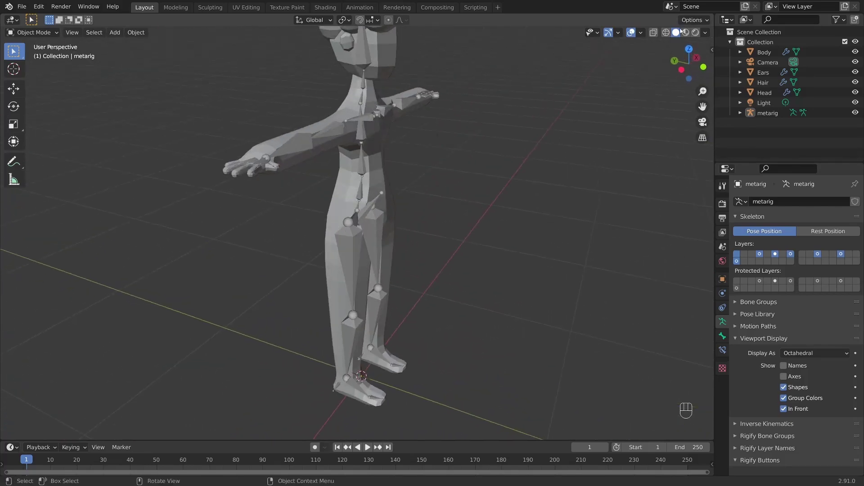
drag(420, 129, 489, 176)
drag(564, 159, 531, 169)
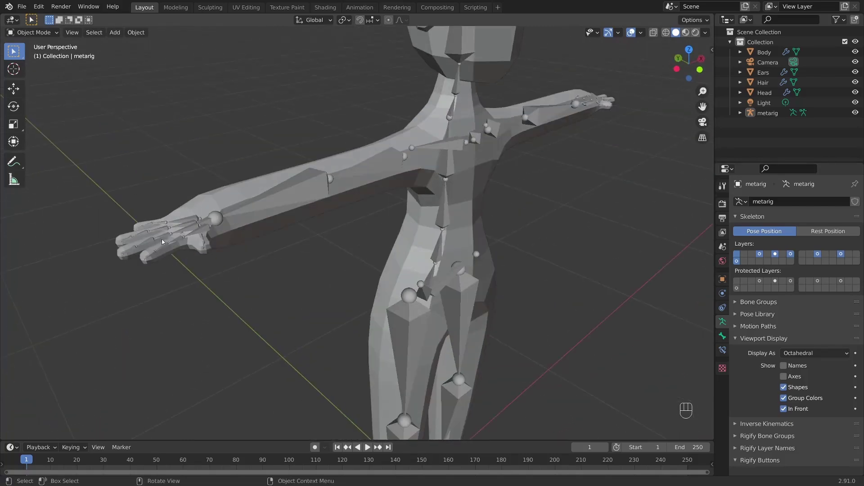
drag(206, 233, 232, 231)
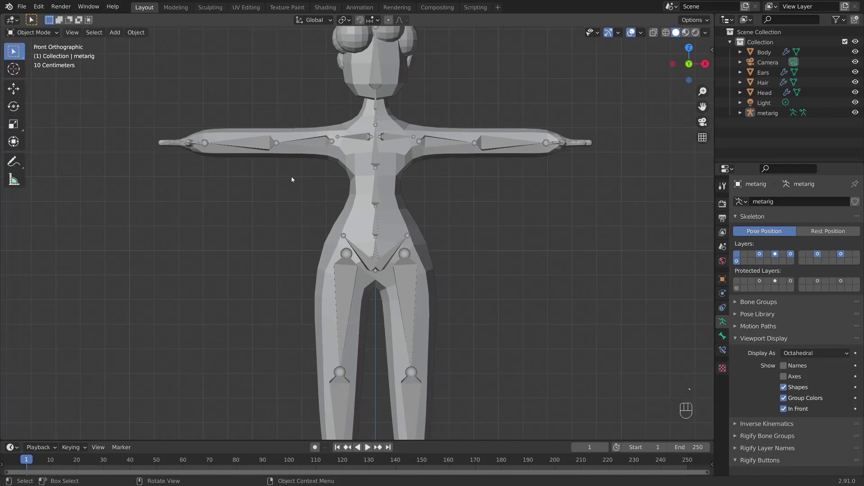
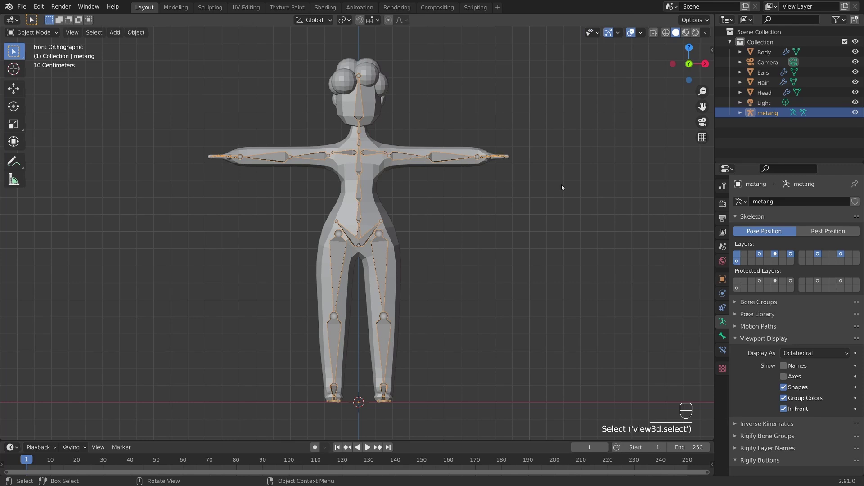
Step: Apply the metarig's scale with Ctrl+A and reselect the metarig
key(ctrl+a)
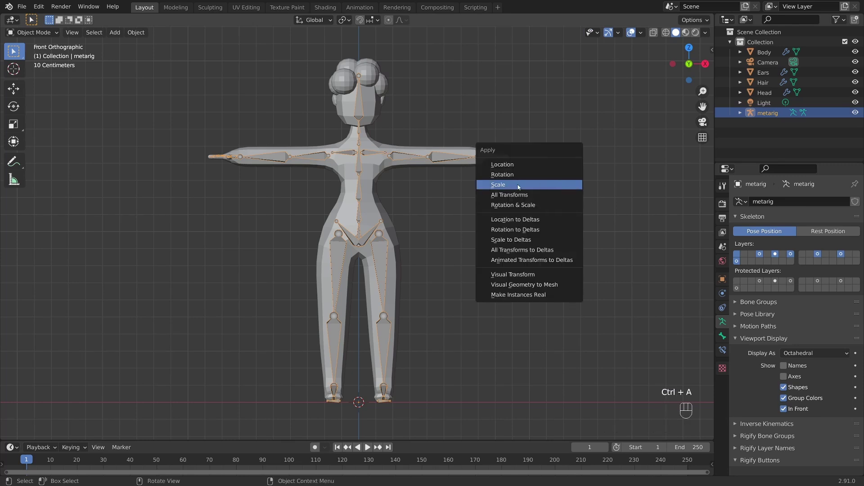
click(594, 194)
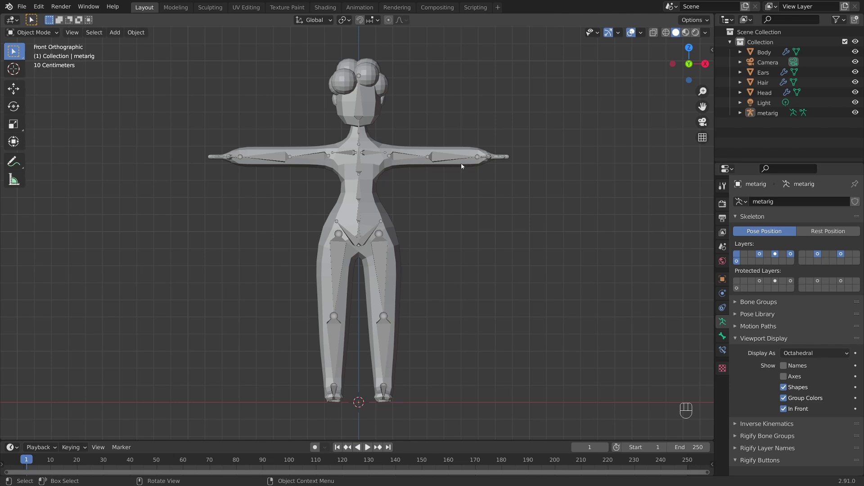
click(443, 162)
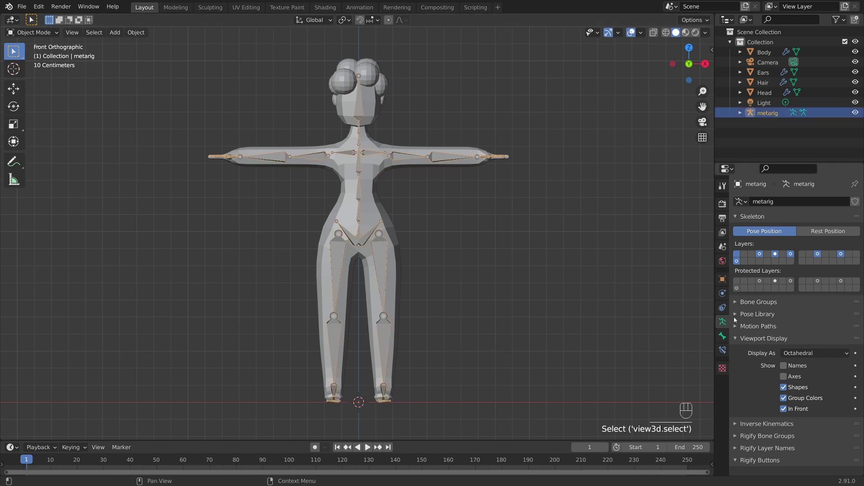
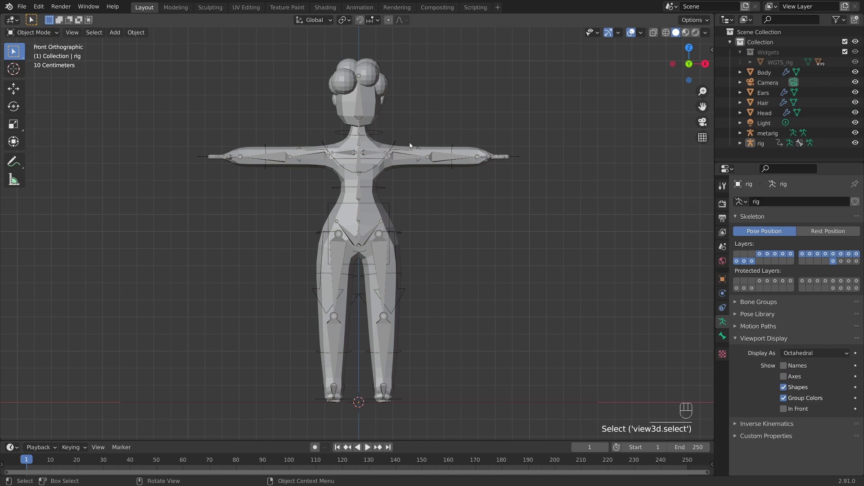
Step: Orbit from the flat front view into a tilted perspective view of the rig
drag(387, 155, 352, 171)
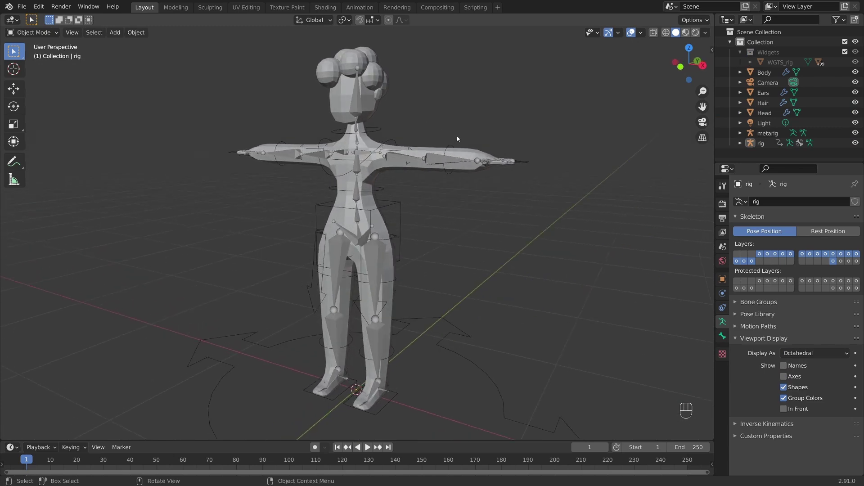
drag(464, 153, 449, 155)
Step: Orbit toward the character's front and select the metarig object to hide it
middle_click(451, 156)
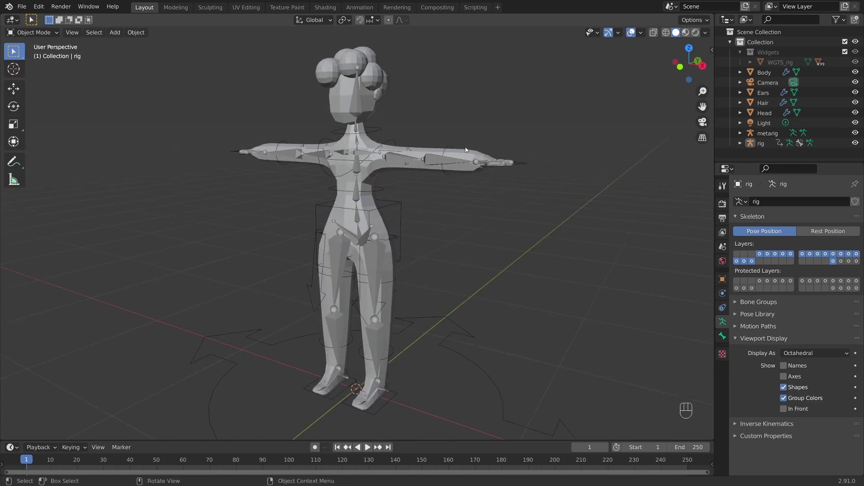
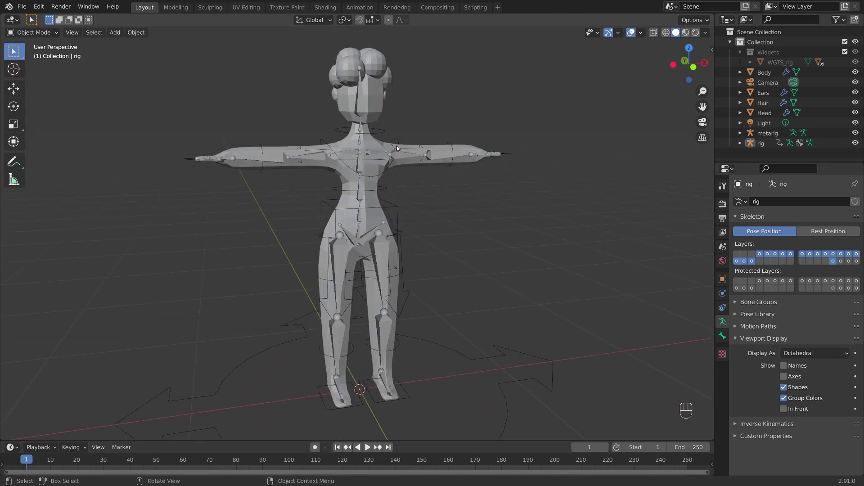
click(364, 113)
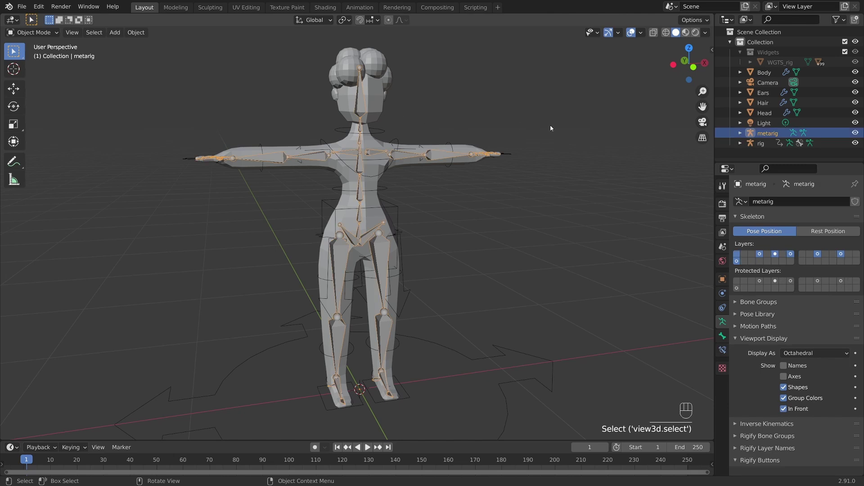
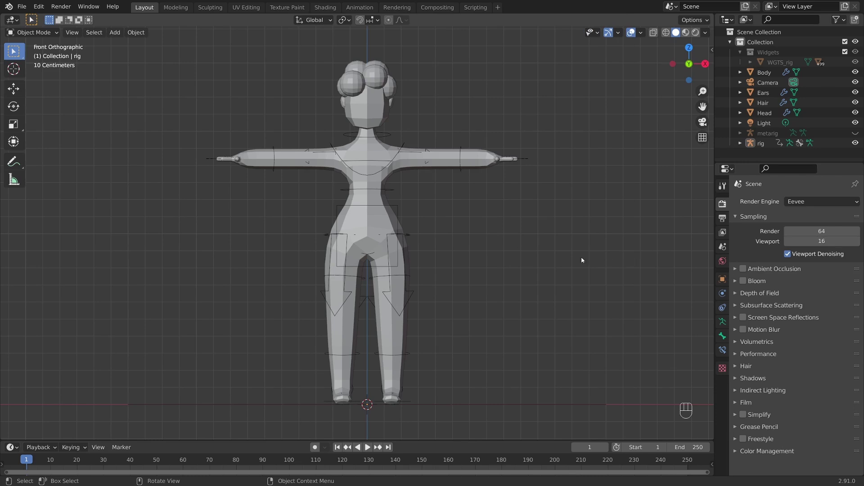
Step: Select the character meshes in the Outliner with the rig as the active object
drag(443, 232, 513, 235)
drag(502, 236, 430, 239)
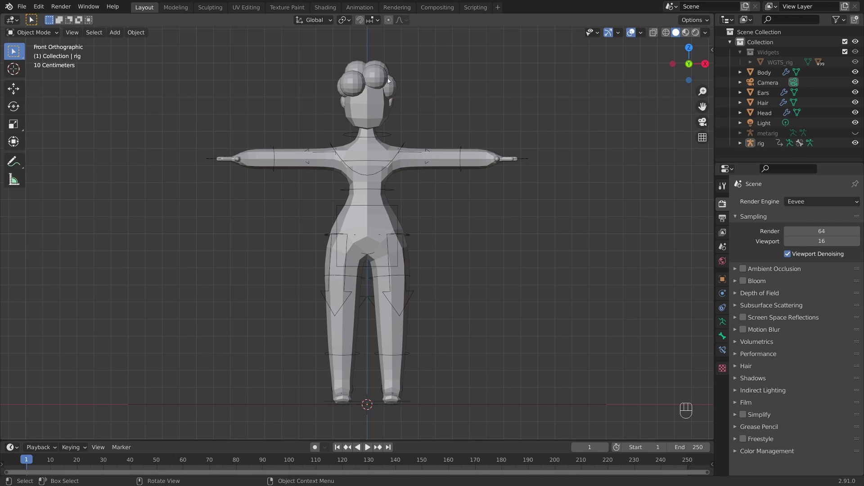
click(375, 108)
click(375, 115)
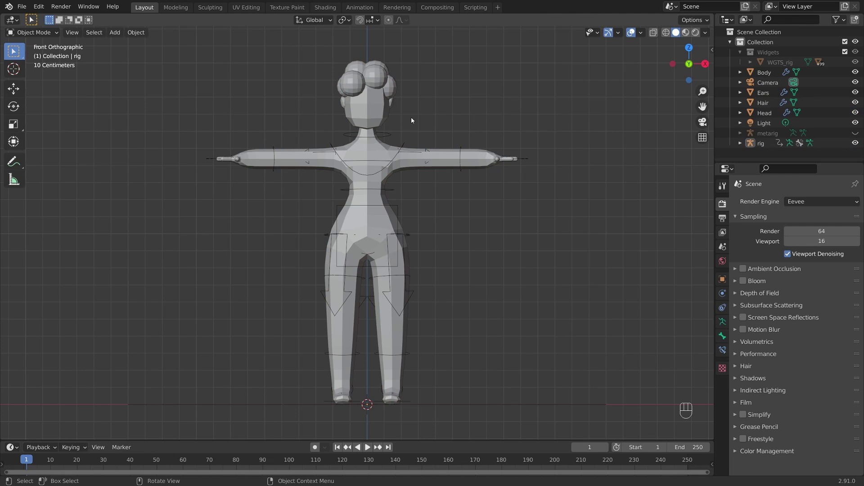
Step: Box-select the Body, Ears, Hair and Head meshes with the rig and parent them with Armature Deform
drag(240, 64, 540, 388)
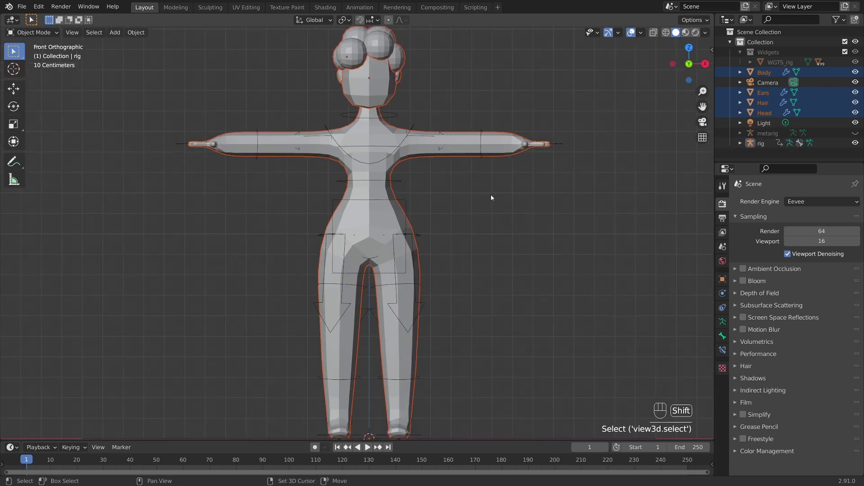
drag(404, 202, 466, 204)
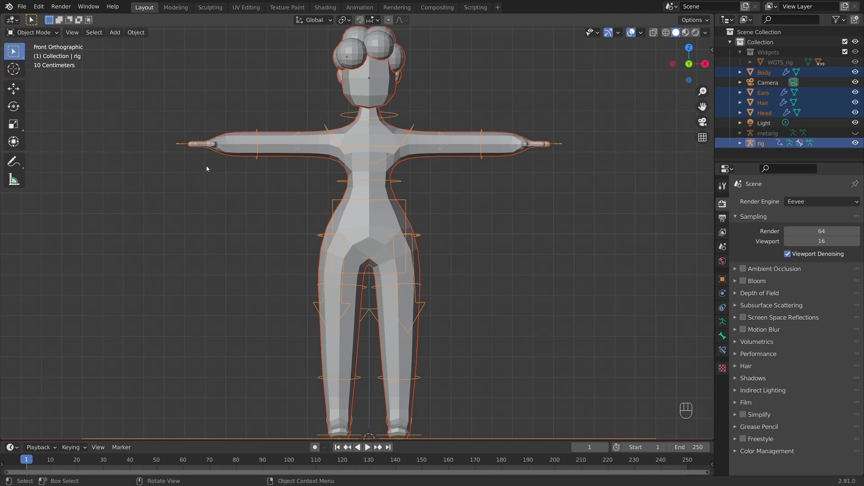
key(ctrl+p)
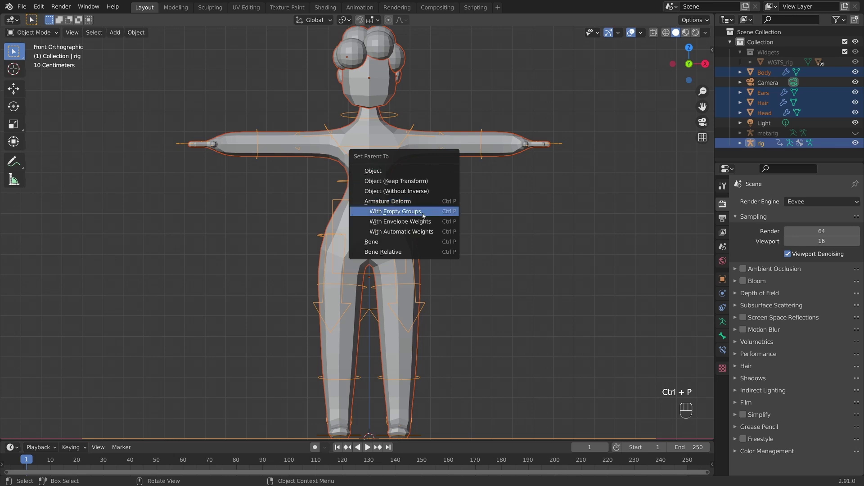
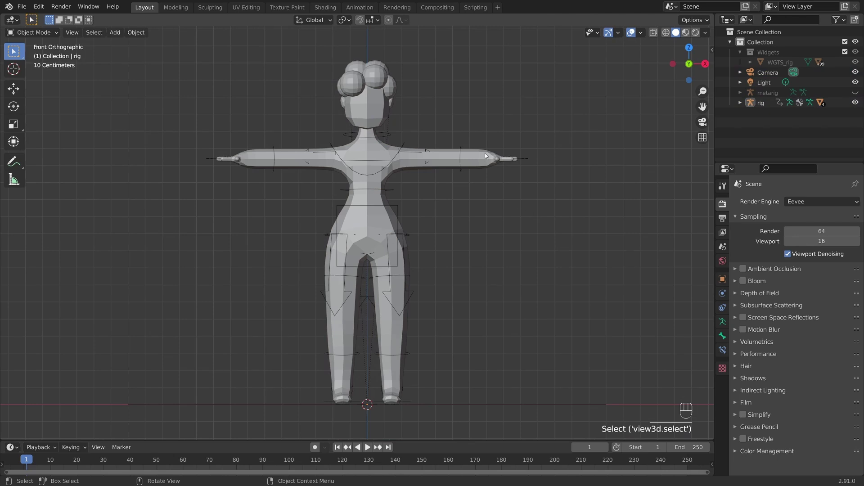
Step: Orbit around the parented character to check the rig from several angles
drag(417, 207, 462, 217)
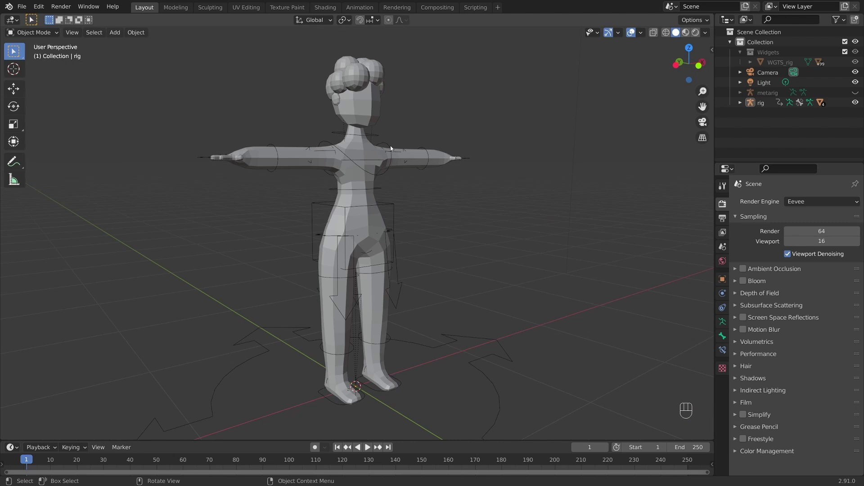
drag(505, 177, 460, 177)
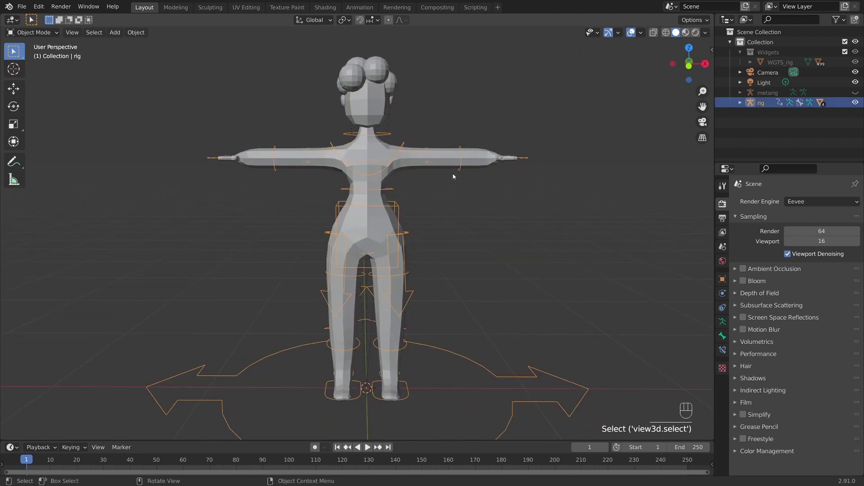
drag(58, 36, 32, 68)
drag(469, 183, 523, 184)
drag(519, 181, 489, 177)
drag(422, 156, 414, 160)
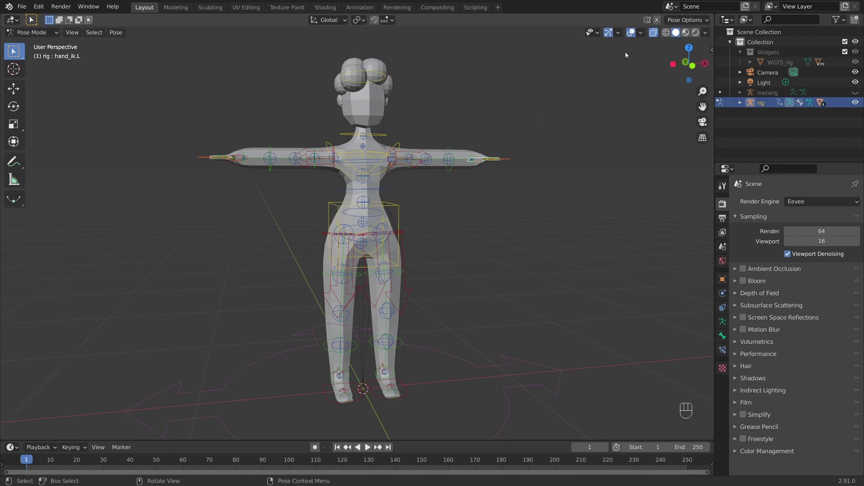
Step: Enter Pose Mode on the rig and select the left-hand IK control among its coloured shapes
click(655, 35)
click(656, 35)
click(655, 35)
drag(516, 150, 452, 157)
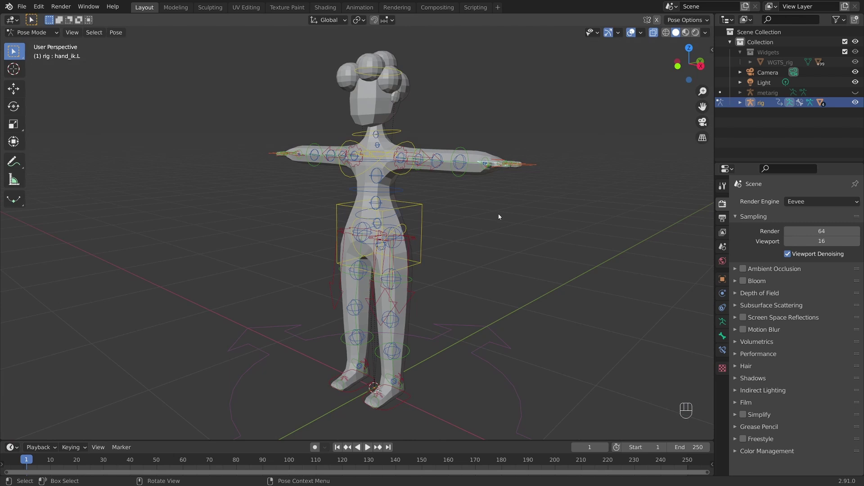
drag(496, 207, 554, 207)
click(556, 212)
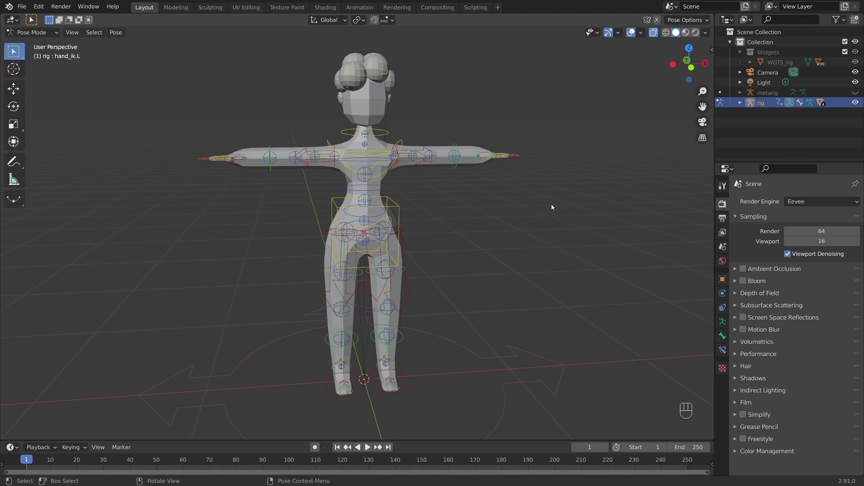
drag(510, 191, 534, 187)
Step: Show the Rig Layers visibility toggles in the sidebar's Item tab
key(n)
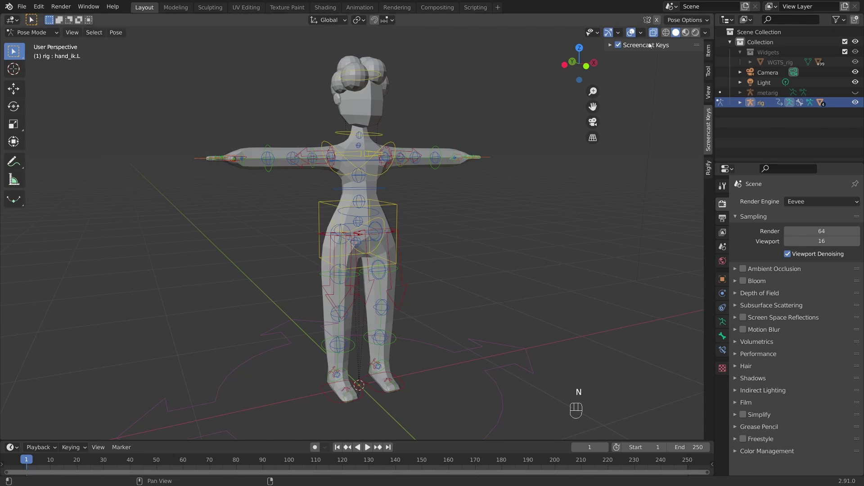
click(712, 52)
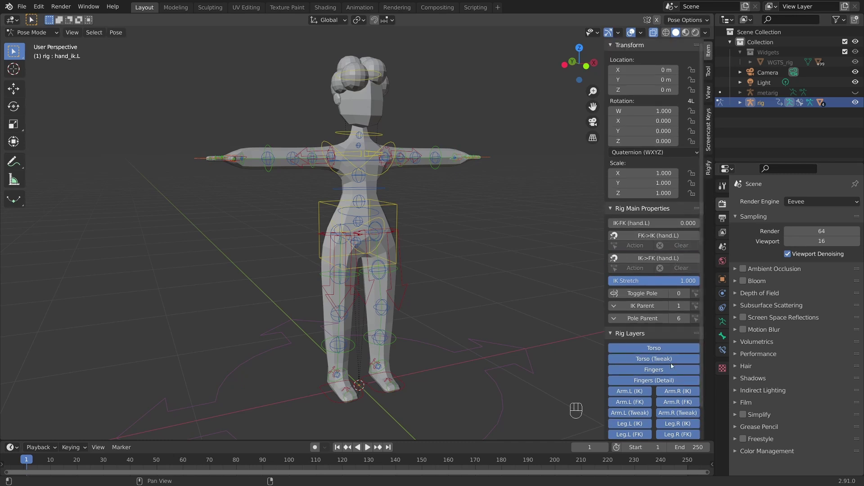
drag(638, 213, 744, 237)
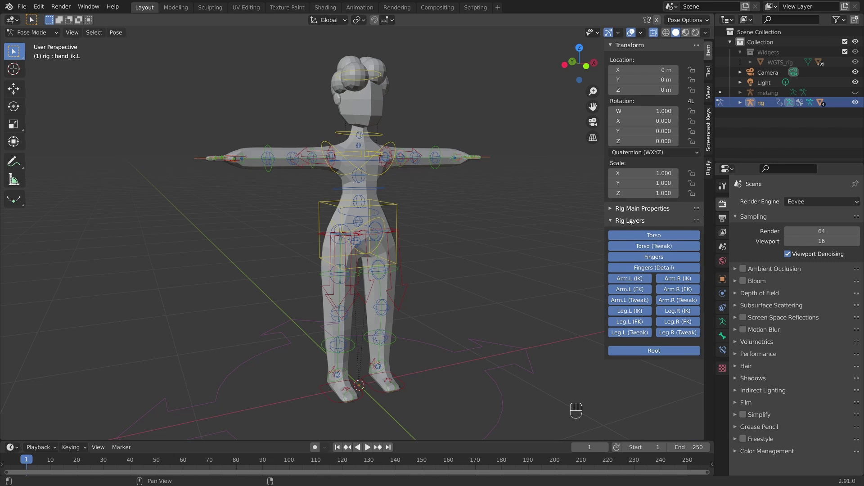
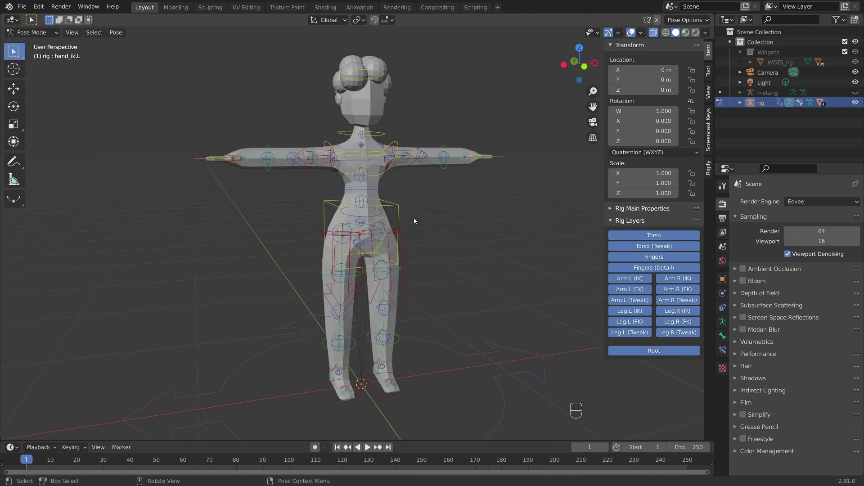
drag(378, 201, 481, 219)
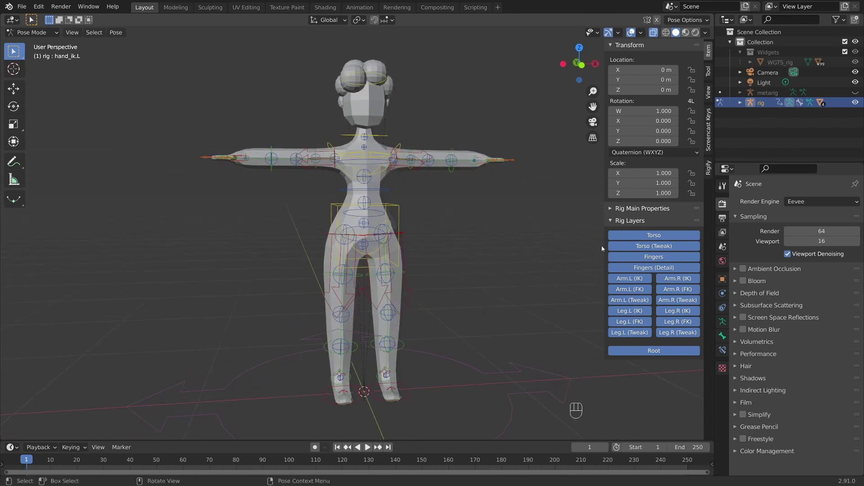
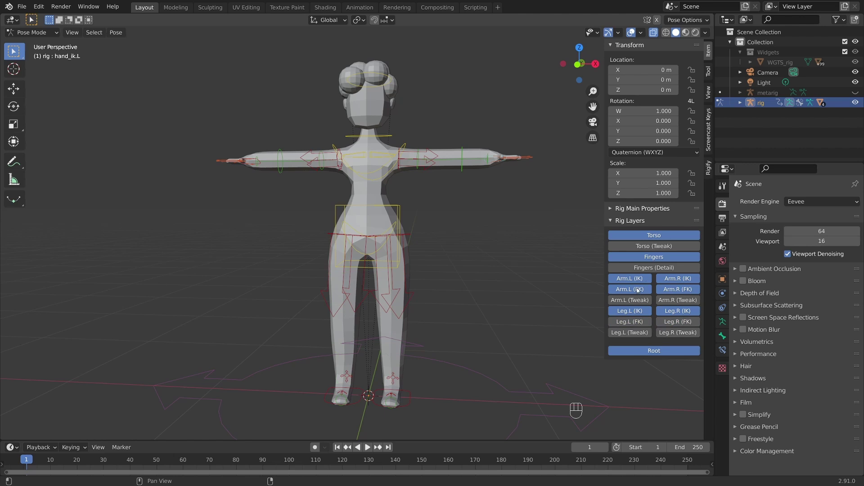
Step: Hide the left and right Arm FK control layers and inspect the remaining controls around the character
click(639, 292)
click(686, 293)
drag(487, 236, 504, 237)
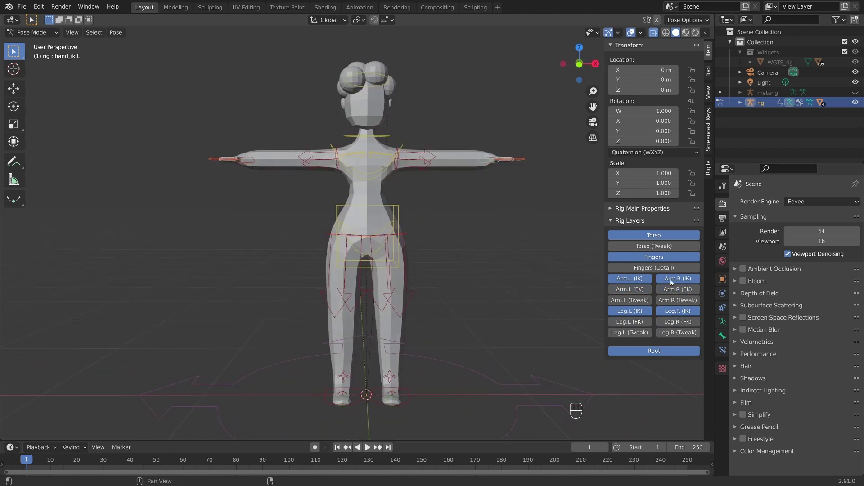
drag(530, 279, 541, 285)
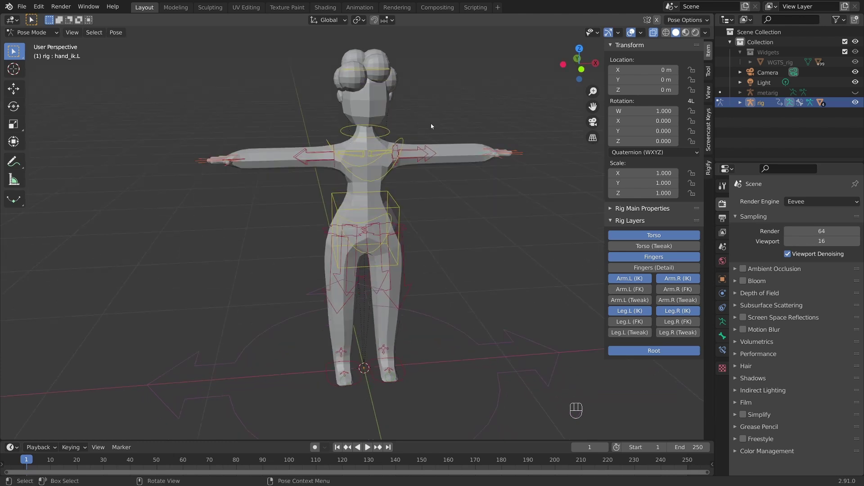
drag(494, 249, 474, 224)
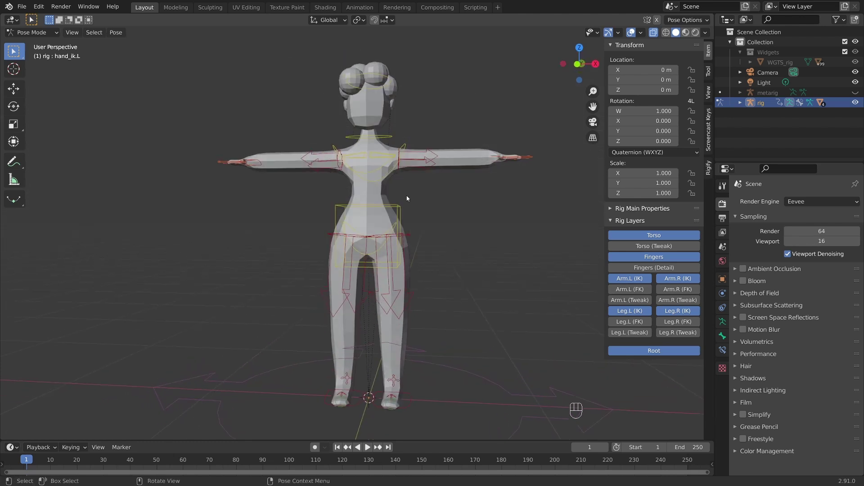
drag(438, 193, 480, 200)
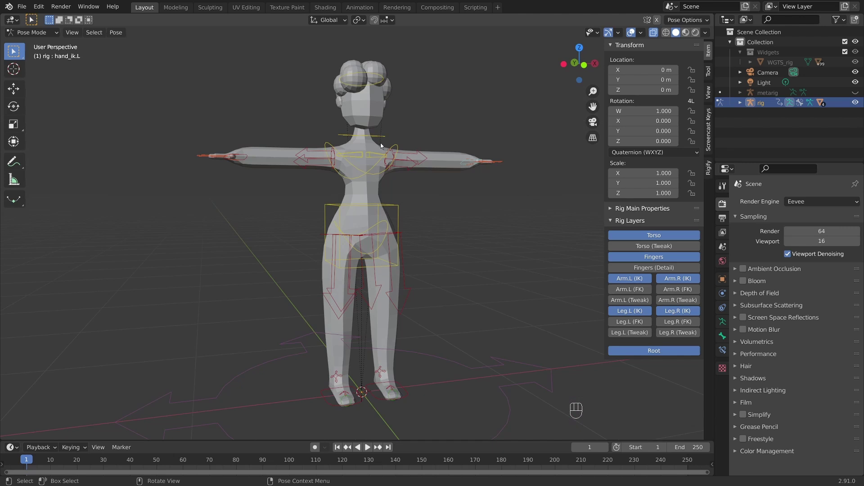
drag(396, 175, 357, 169)
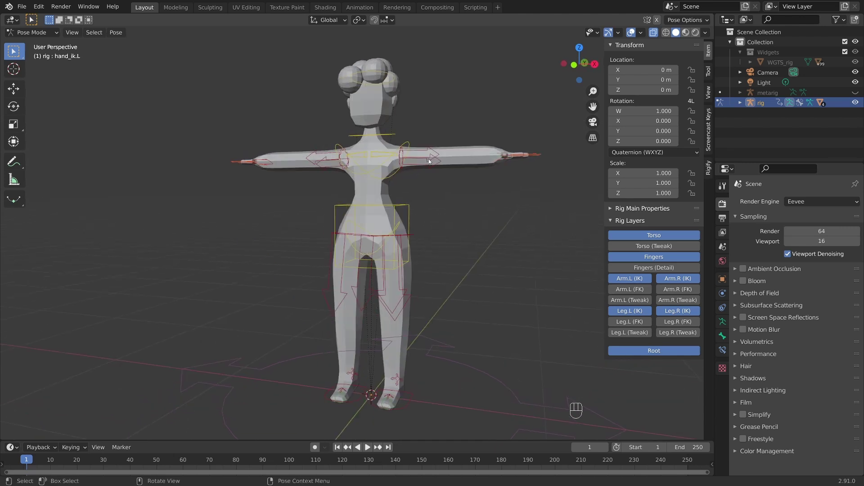
drag(461, 187, 493, 203)
drag(462, 207, 501, 205)
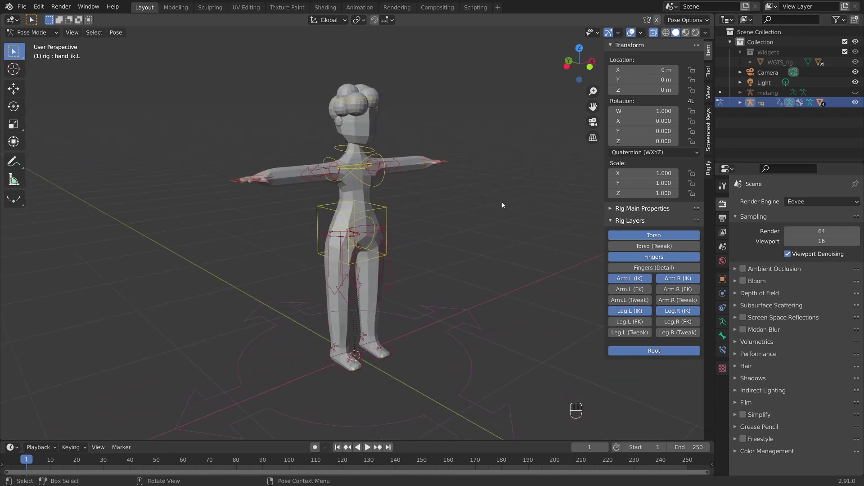
Step: Test-pose the foot_ik.L control by moving and rotating it so the left leg bends
drag(482, 206, 469, 201)
drag(499, 185, 412, 382)
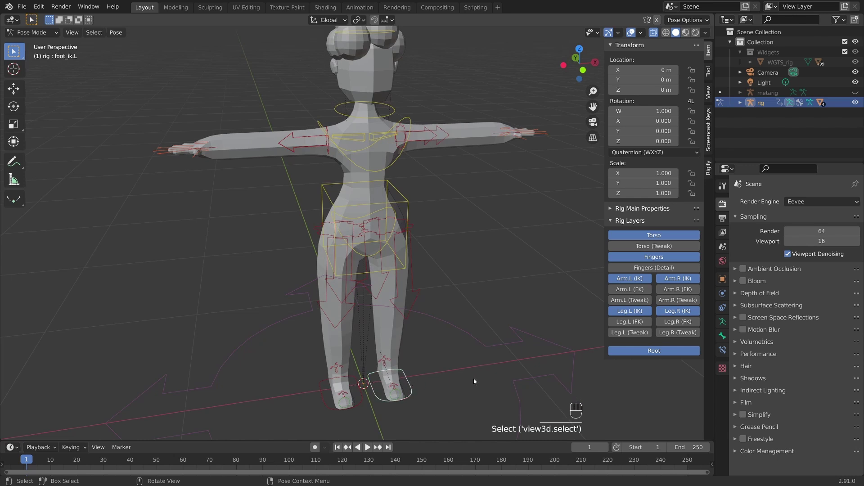
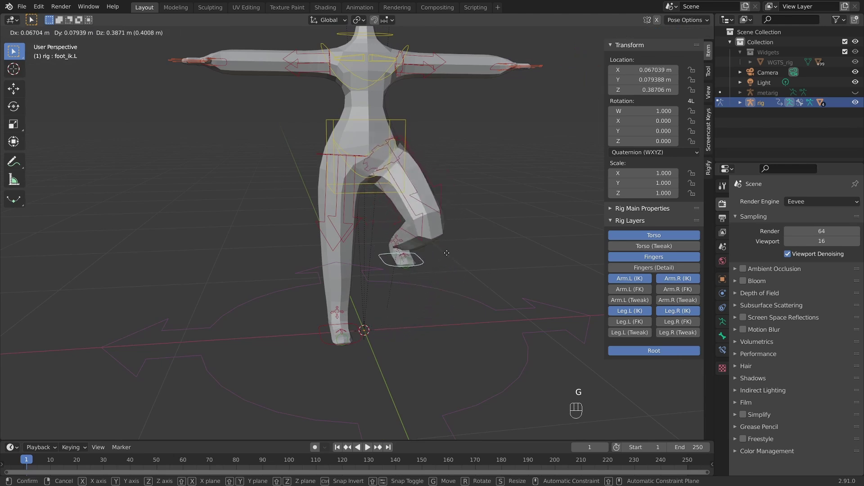
key(g)
click(455, 265)
key(g)
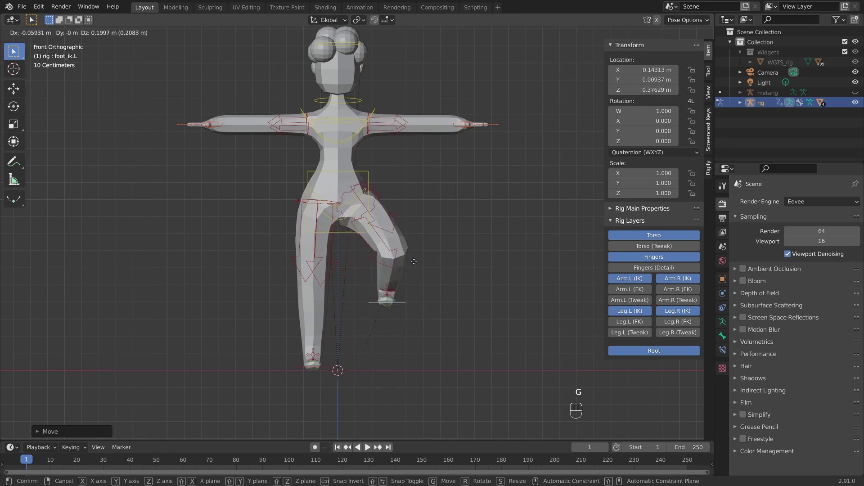
key(r)
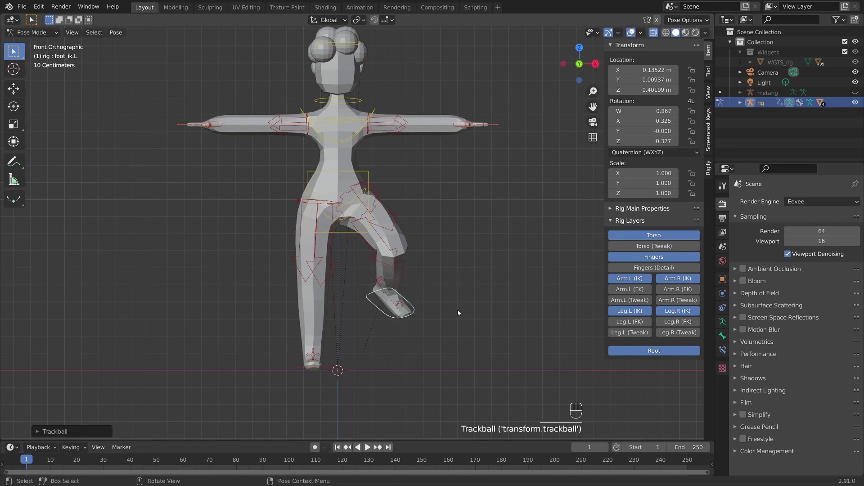
Step: Move the foot control further, then clear its location and rotation back to the rest pose
key(g)
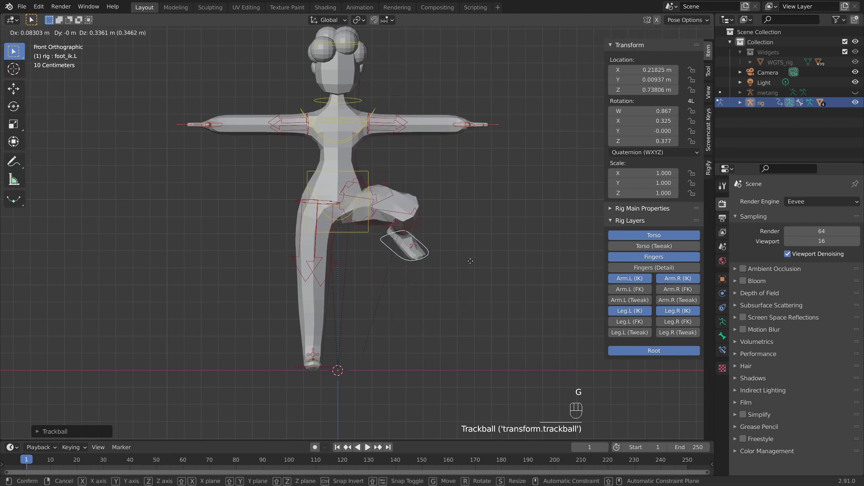
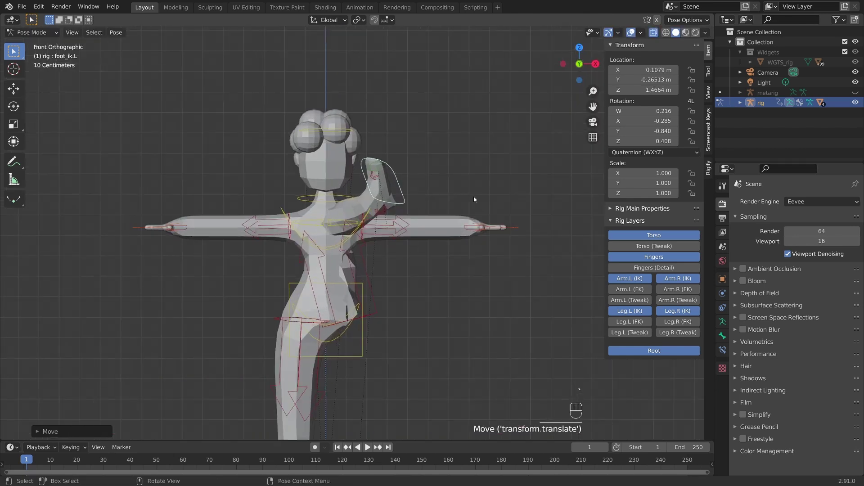
key(g)
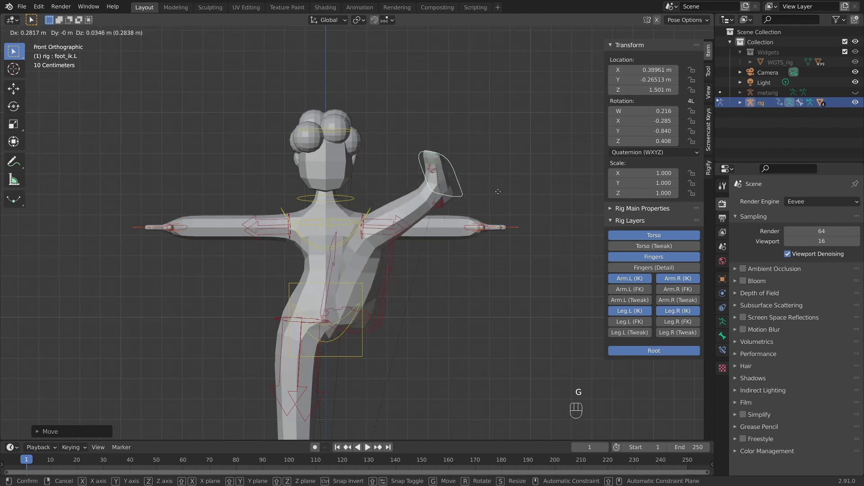
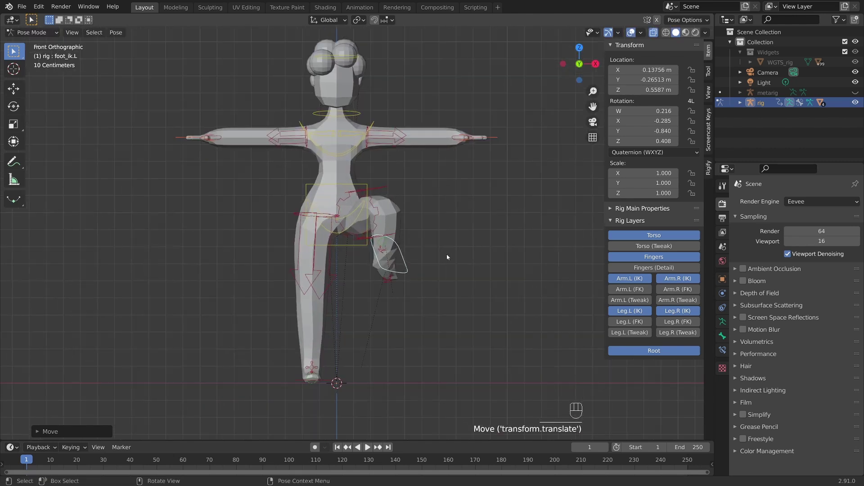
key(g)
key(r)
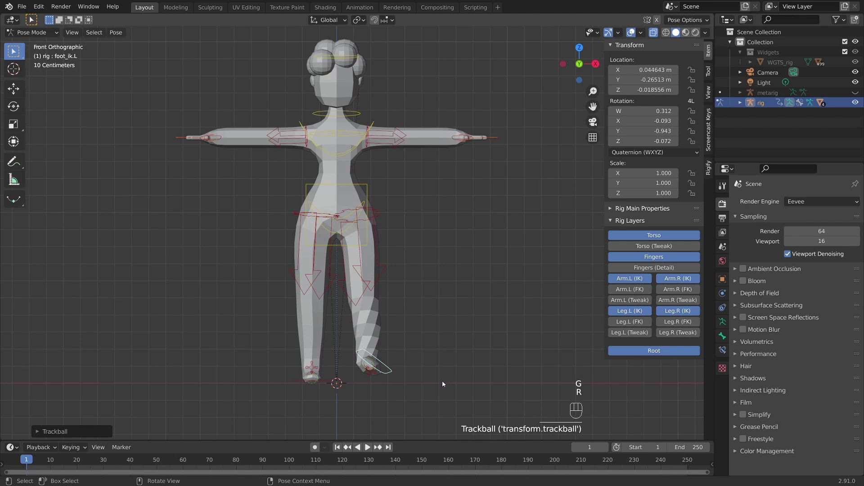
key(alt+g)
key(alt+r)
drag(392, 309, 415, 307)
drag(431, 326, 413, 318)
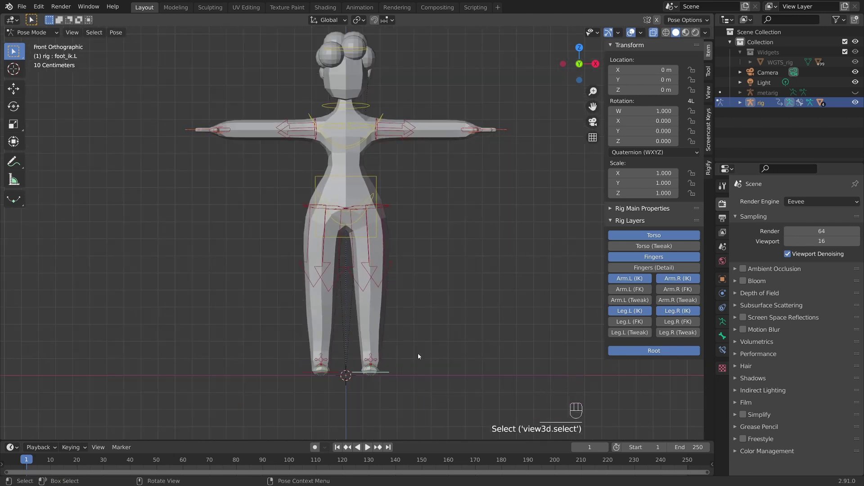
key(g)
key(r)
key(r)
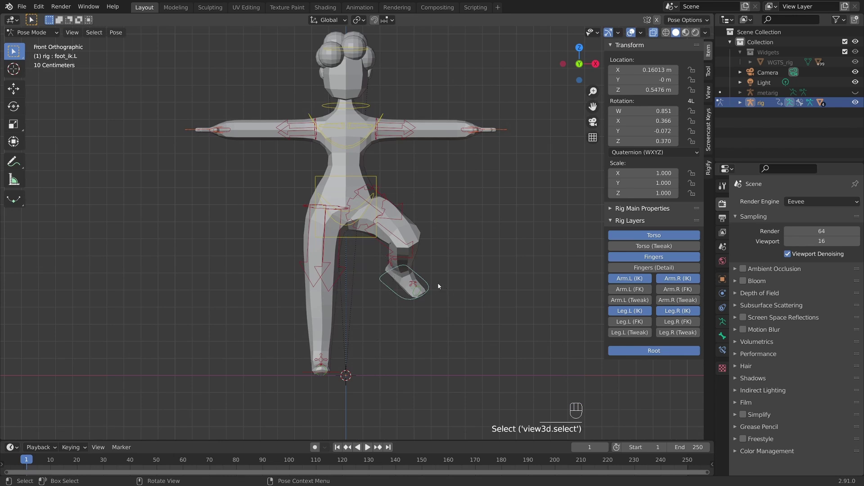
click(277, 136)
key(alt+g)
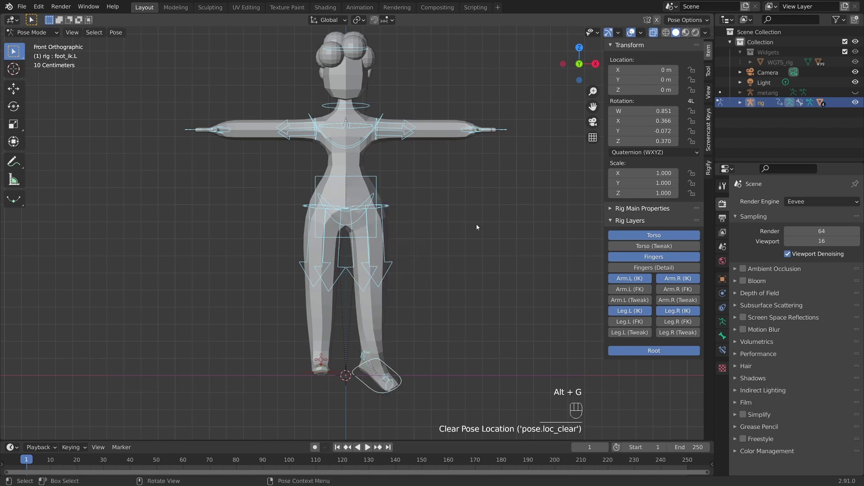
key(alt+r)
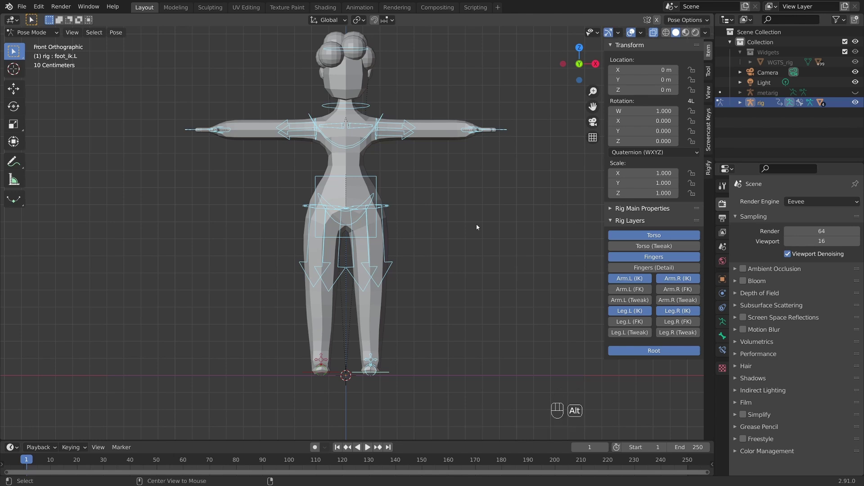
key(alt+s)
click(491, 192)
drag(397, 160, 319, 177)
drag(392, 176, 424, 174)
middle_click(425, 174)
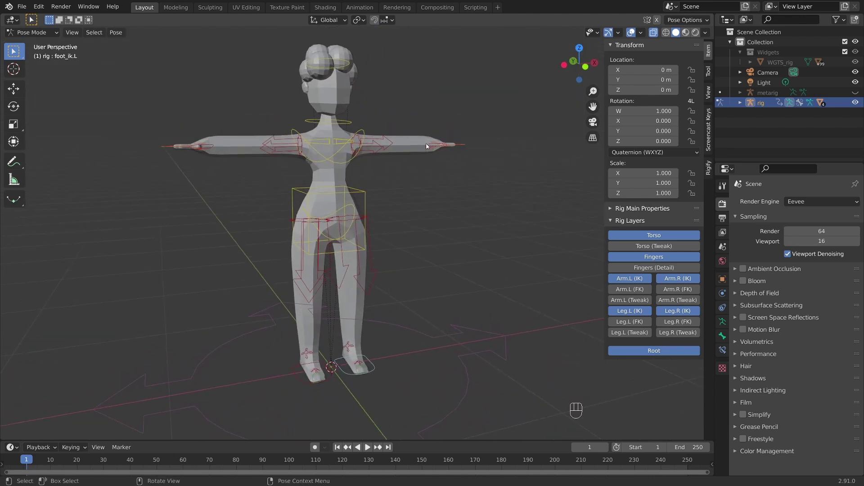
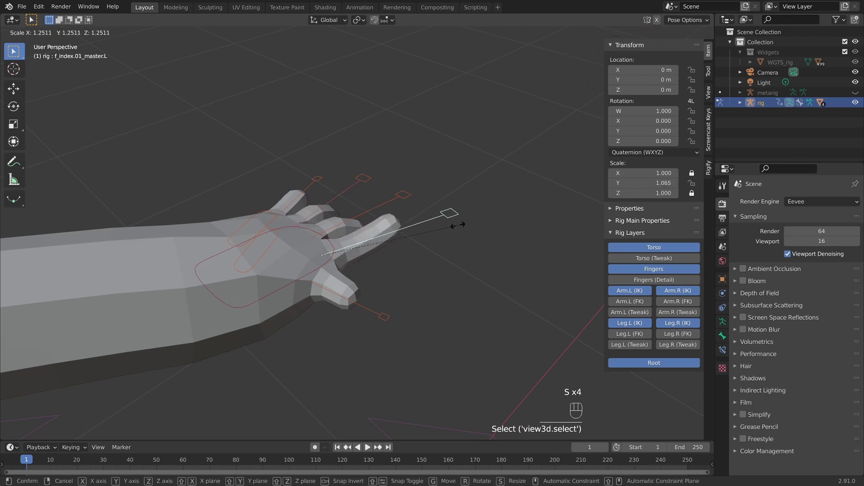
Step: Scale the left index finger master control to curl the finger
key(s)
drag(443, 184, 450, 185)
middle_click(450, 186)
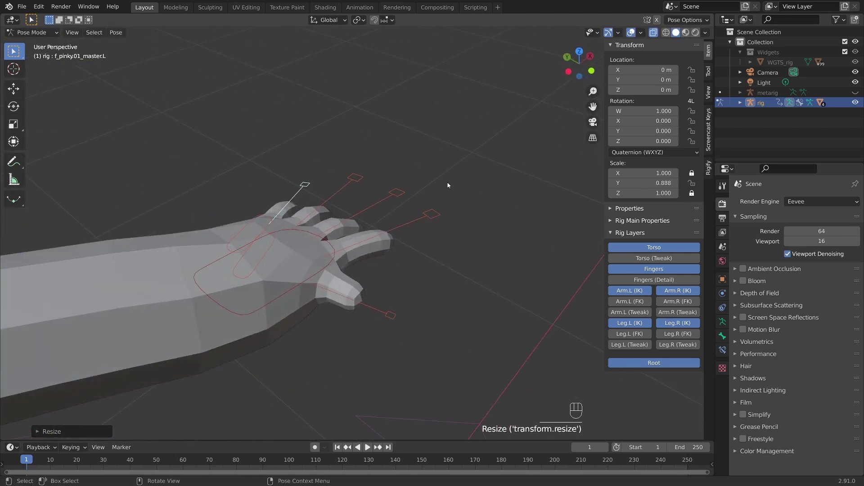
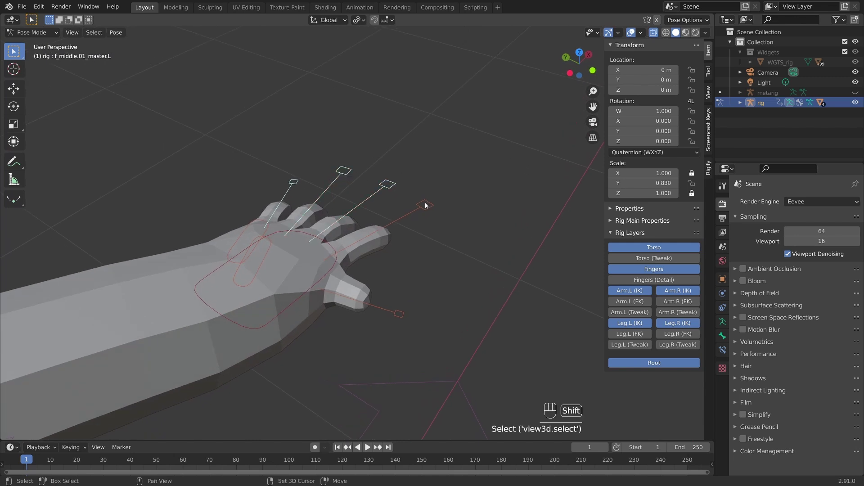
middle_click(508, 211)
Step: From the front view, select and scale the right hand's finger controls down to the pinky
key(s)
click(445, 210)
key(s)
click(304, 174)
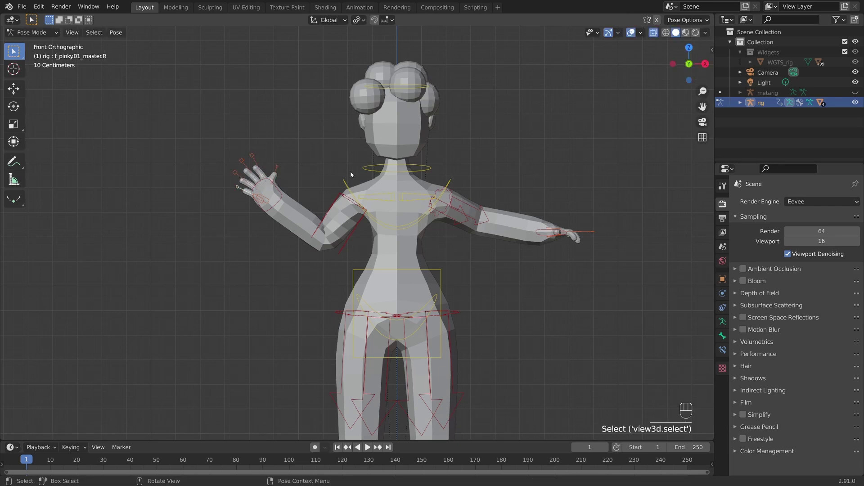
Step: Scale the right finger control and move hand_ik.R to lift the raised hand slightly higher
key(s)
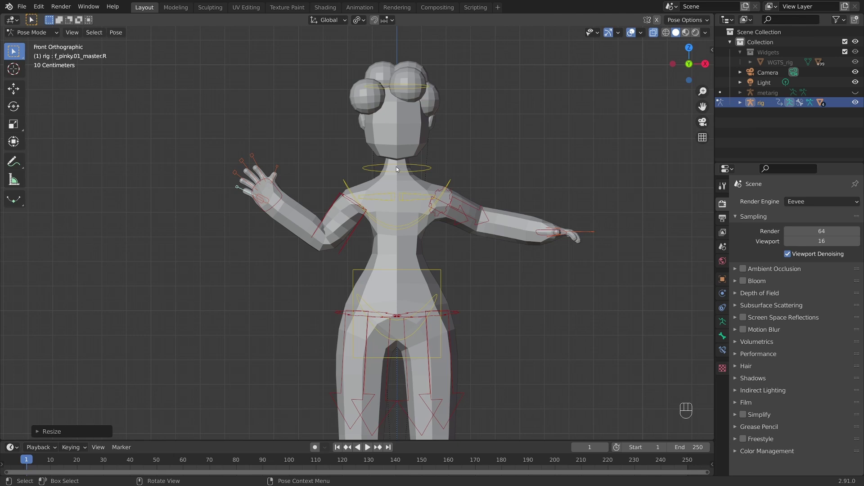
drag(317, 171, 261, 245)
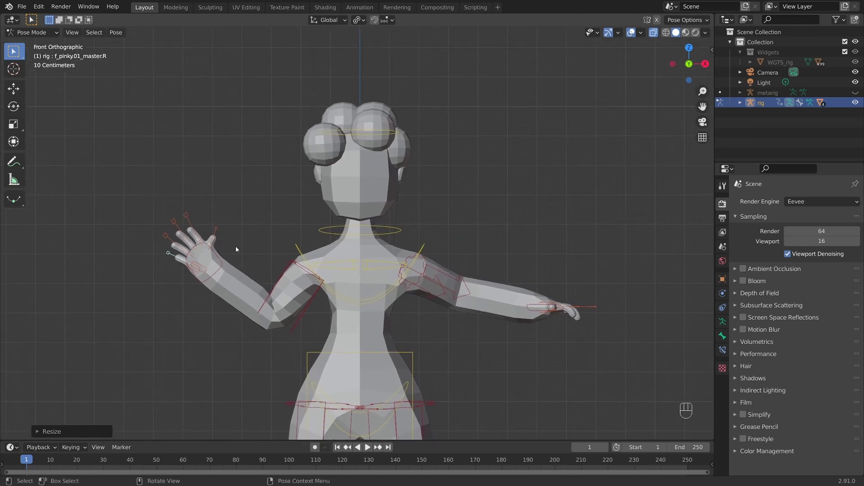
key(g)
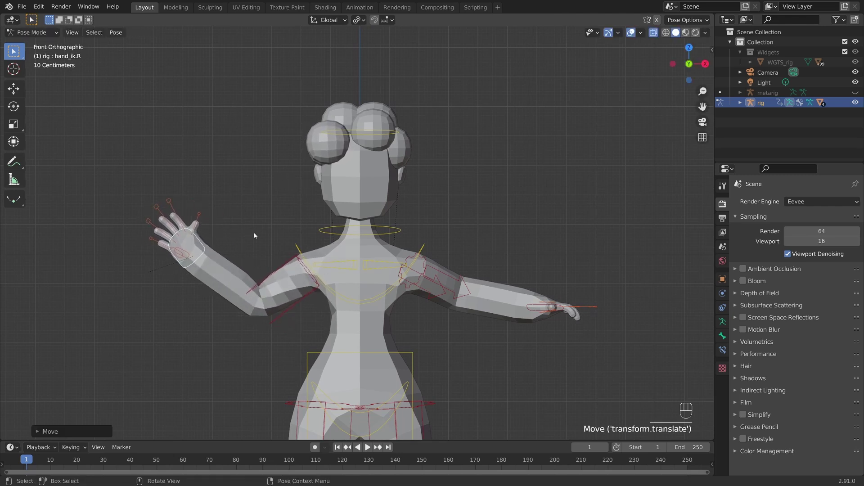
key(g)
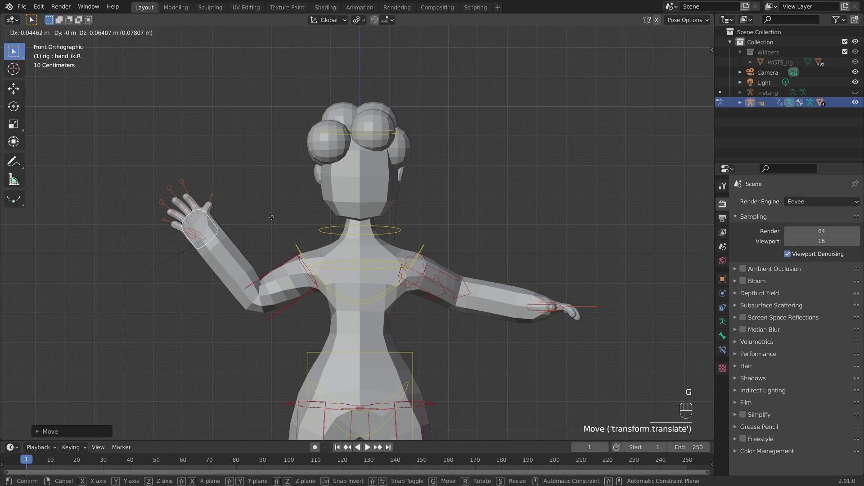
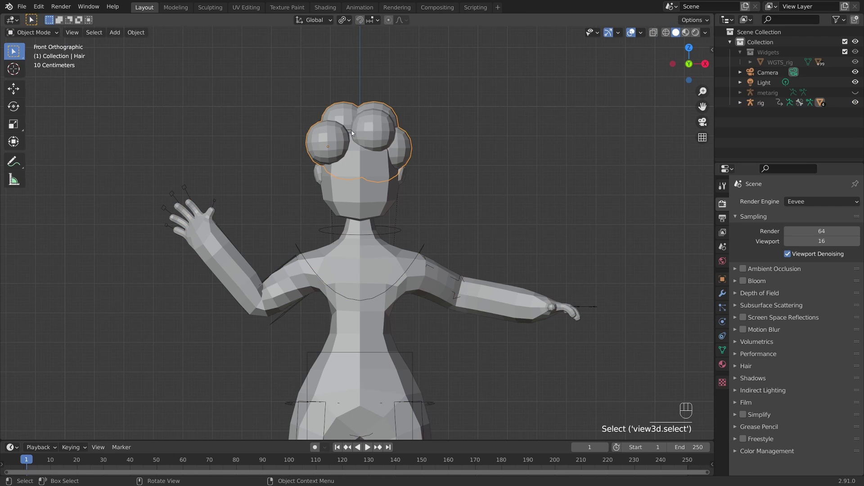
Step: Switch the Hair object into Weight Paint mode from the mode dropdown
drag(46, 37, 42, 91)
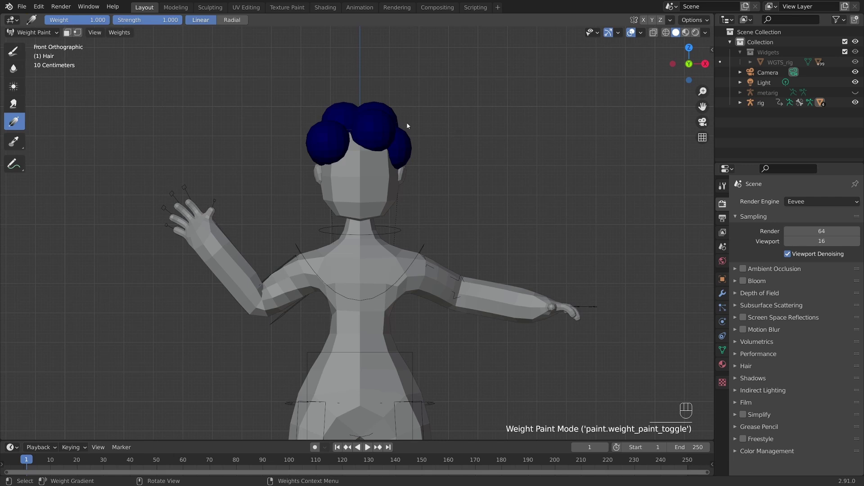
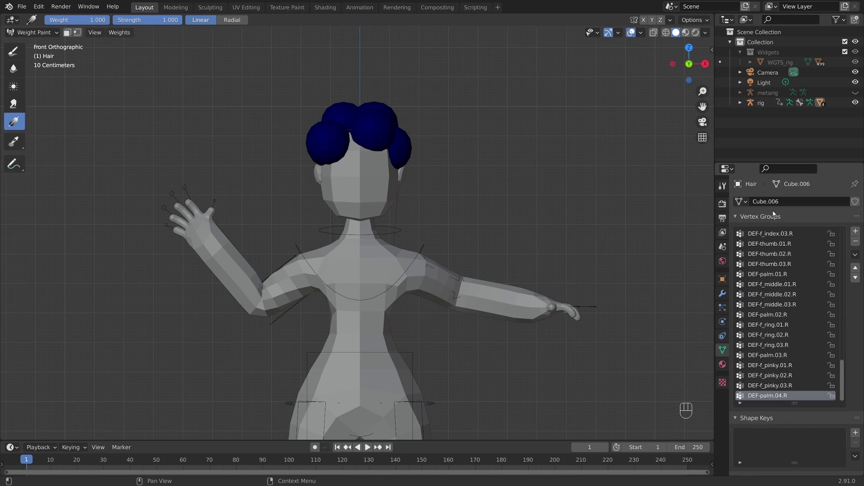
Step: Scroll the Hair object's Vertex Groups list while orbiting around the character
drag(845, 360, 858, 379)
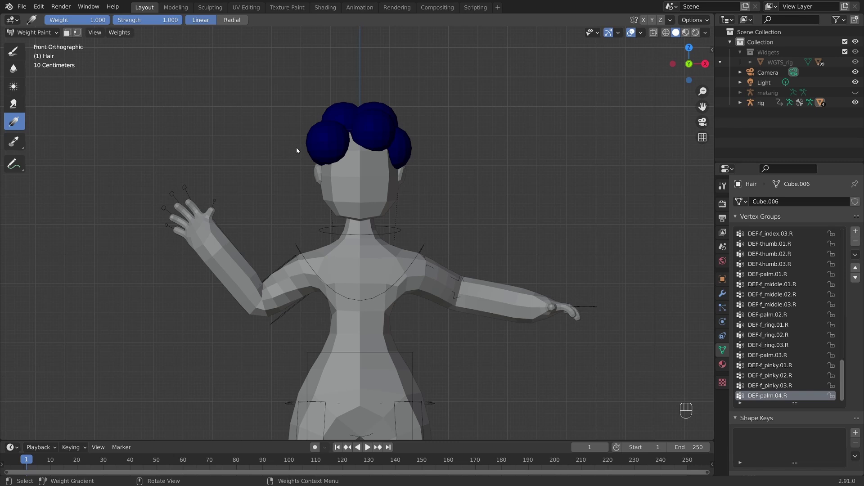
middle_click(337, 199)
drag(317, 200, 339, 194)
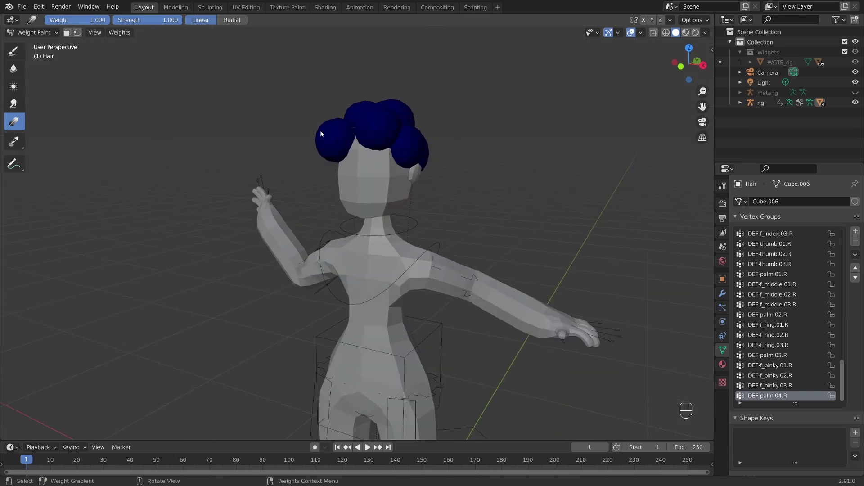
drag(322, 192, 387, 196)
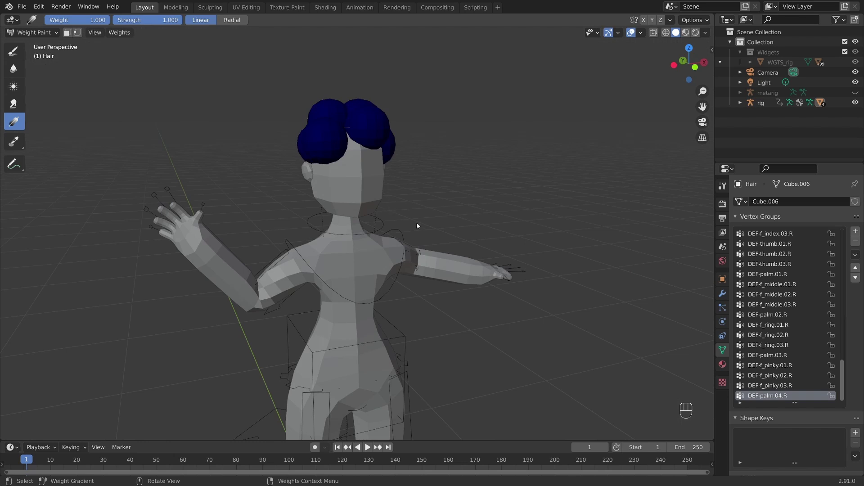
drag(422, 226, 408, 221)
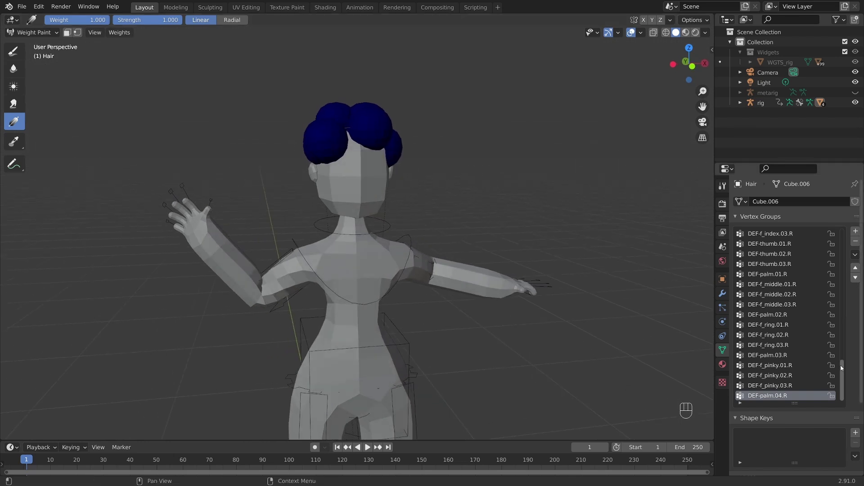
drag(845, 370, 851, 369)
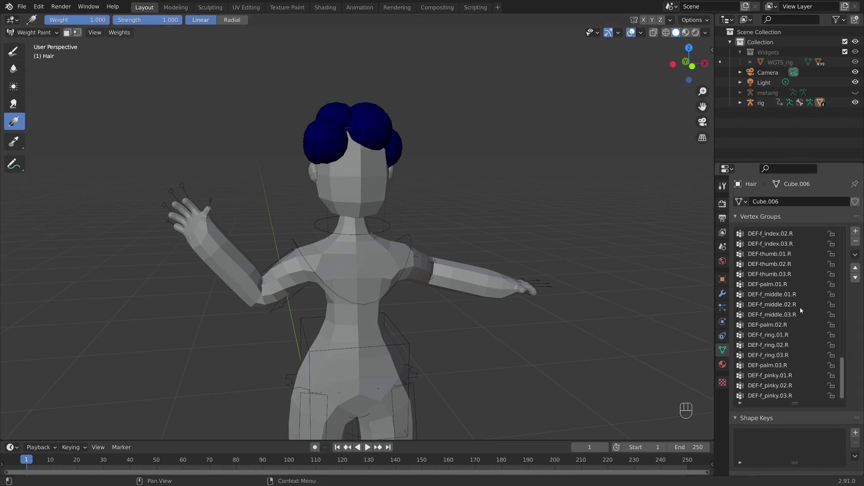
middle_click(315, 272)
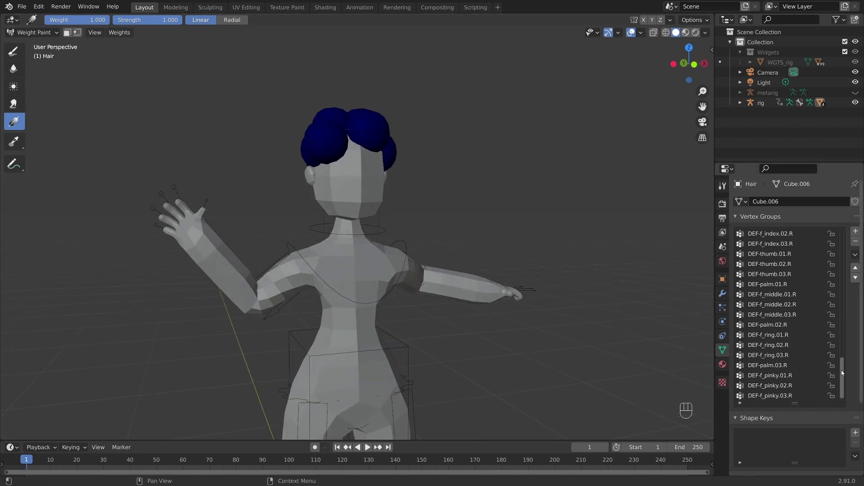
Step: Make an upper arm vertex group active so the left hair bun shows its lighter-blue influence
click(844, 370)
click(841, 369)
drag(845, 365, 844, 336)
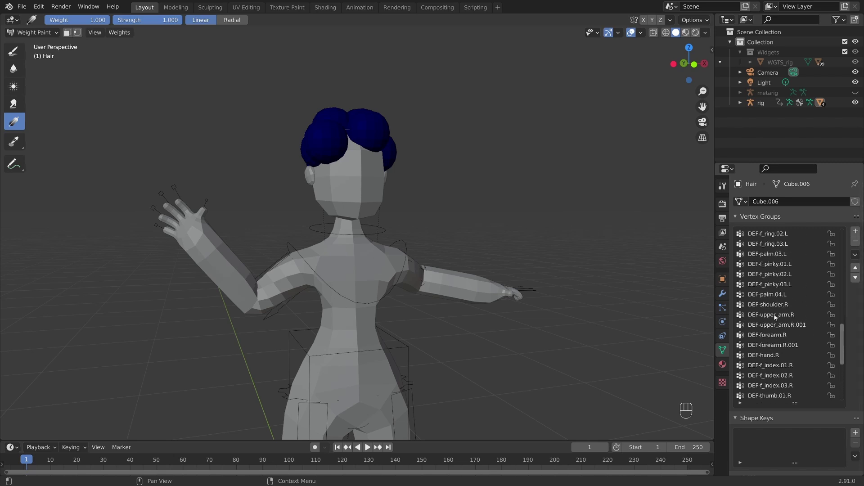
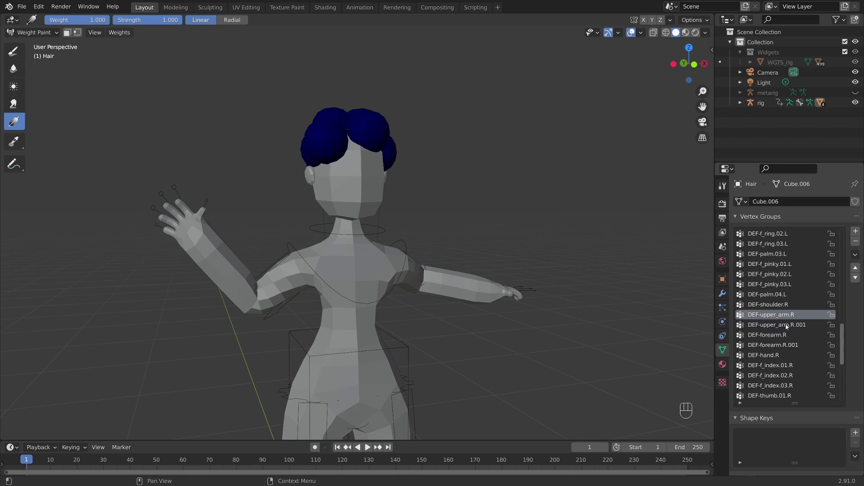
click(789, 327)
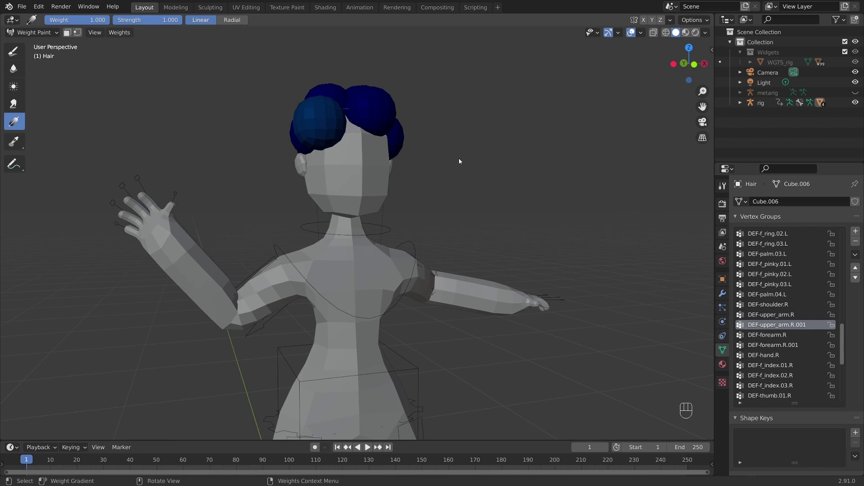
drag(443, 99, 460, 269)
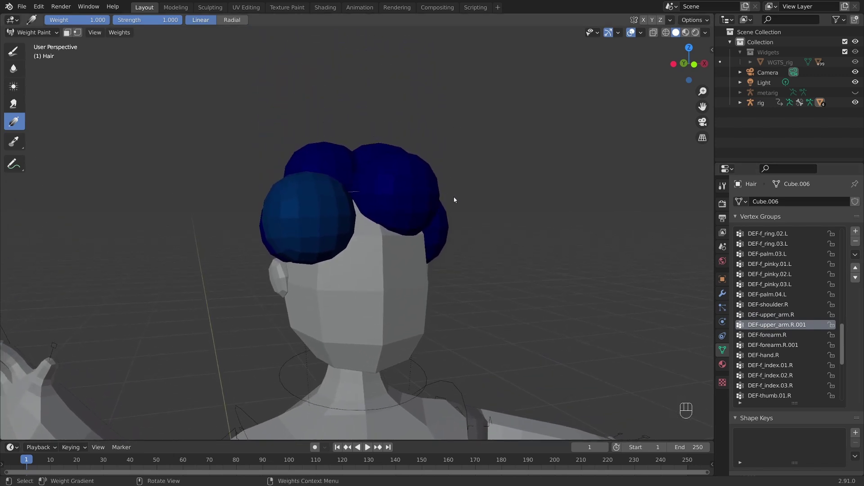